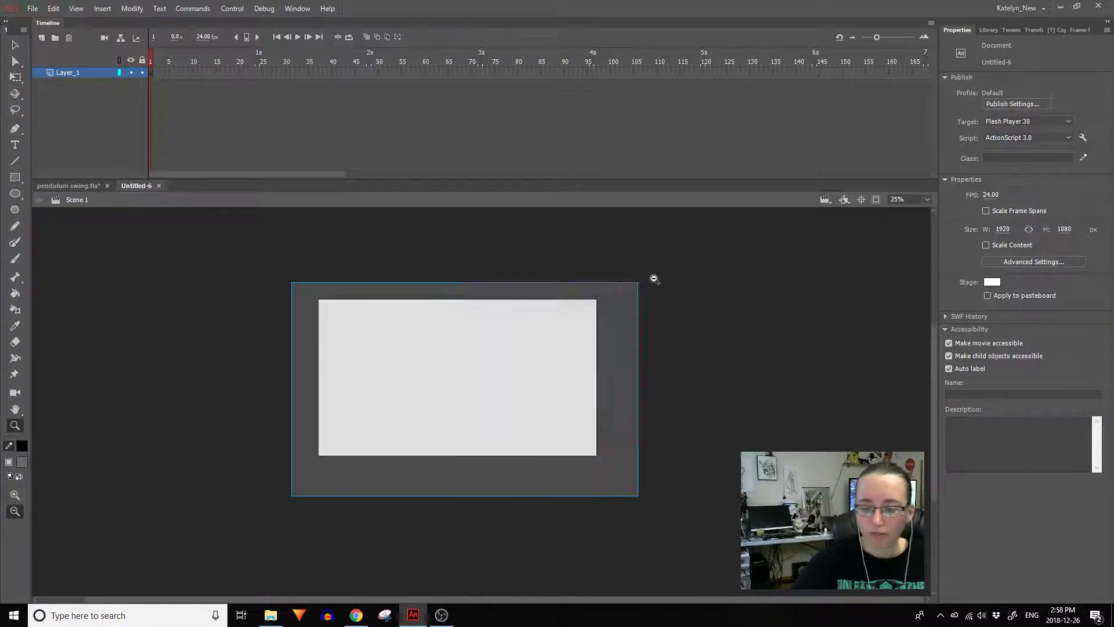
Step: Rename Layer_1 to 'Scene' and extend its frames to 144 with F5
{"action": "double_click", "coordinate": [96, 83]}
{"action": "key", "text": "shift+s"}
{"action": "key", "text": "c"}
{"action": "key", "text": "e"}
{"action": "key", "text": "n"}
{"action": "key", "text": "e"}
{"action": "key", "text": "Return"}
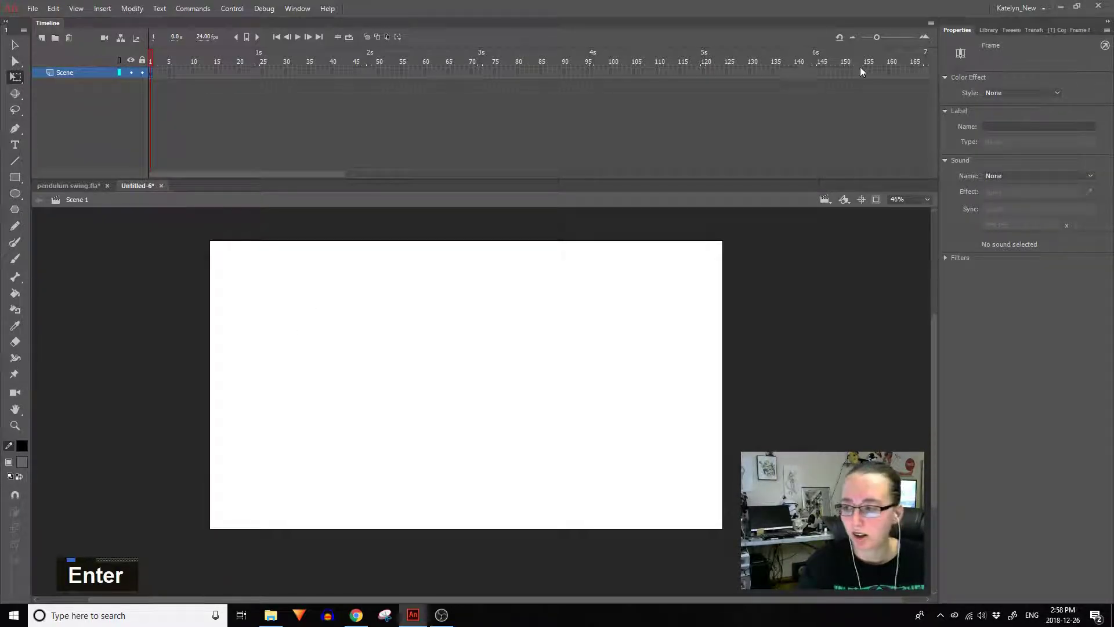
{"action": "key", "text": "F5"}
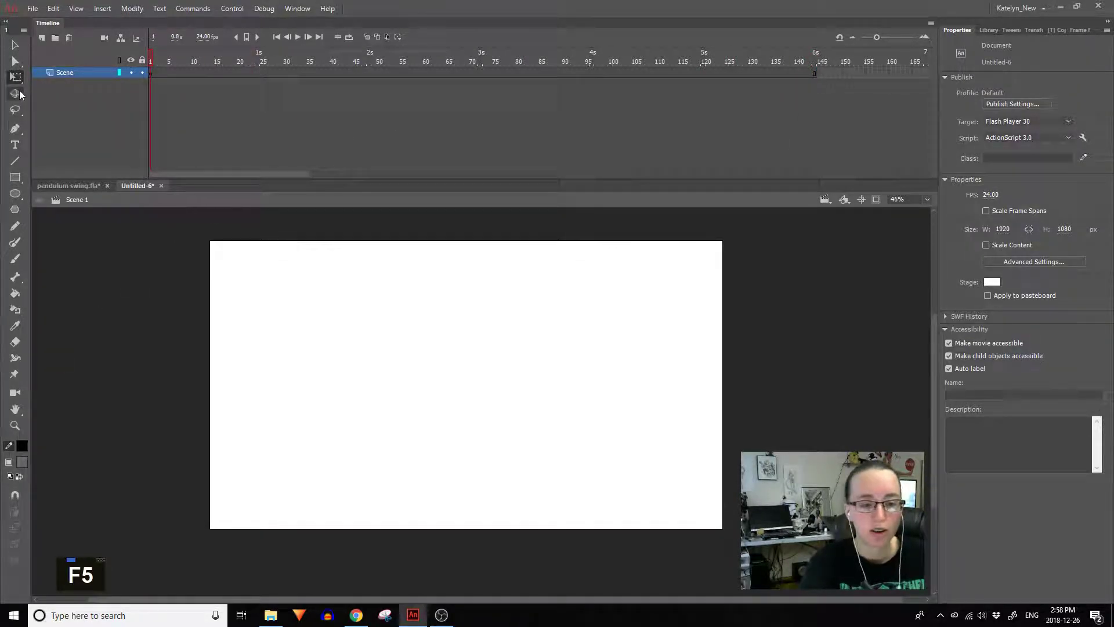
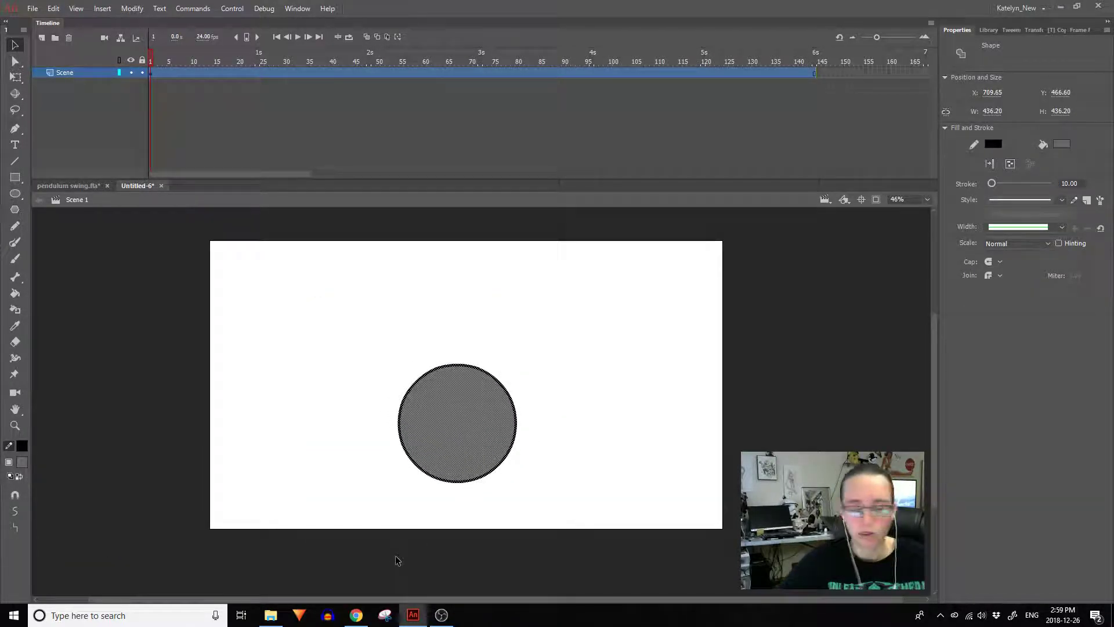
Step: Convert the circle into a graphic symbol named 'Scene'
{"action": "key", "text": "F8"}
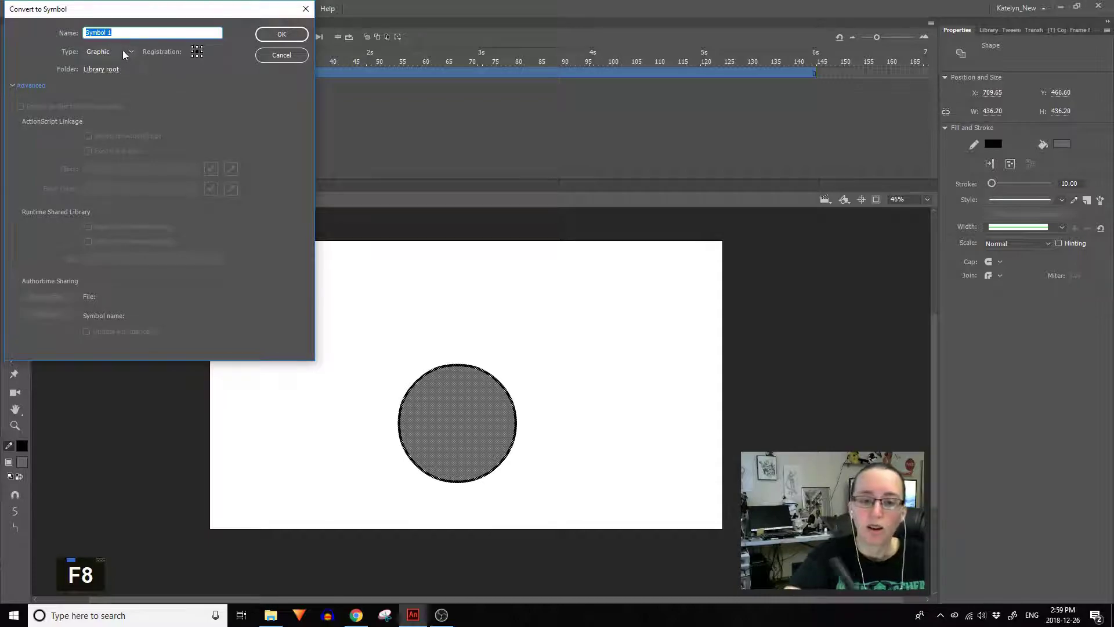
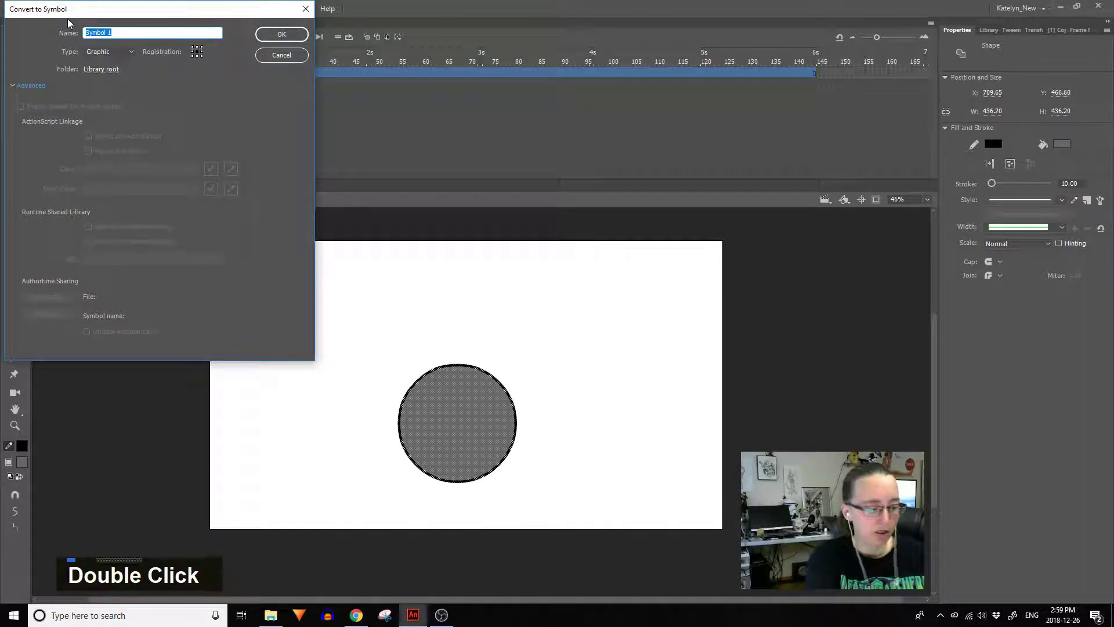
{"action": "key", "text": "BackSpace"}
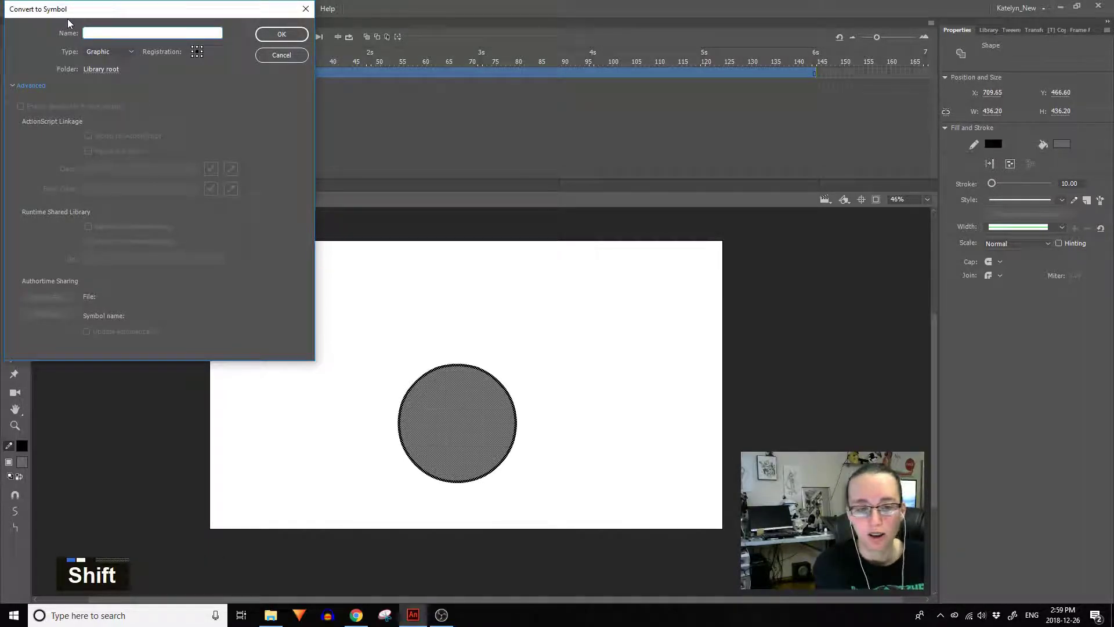
{"action": "key", "text": "shift+s"}
{"action": "key", "text": "c"}
{"action": "key", "text": "e"}
{"action": "key", "text": "n"}
{"action": "key", "text": "e"}
{"action": "key", "text": "Return"}
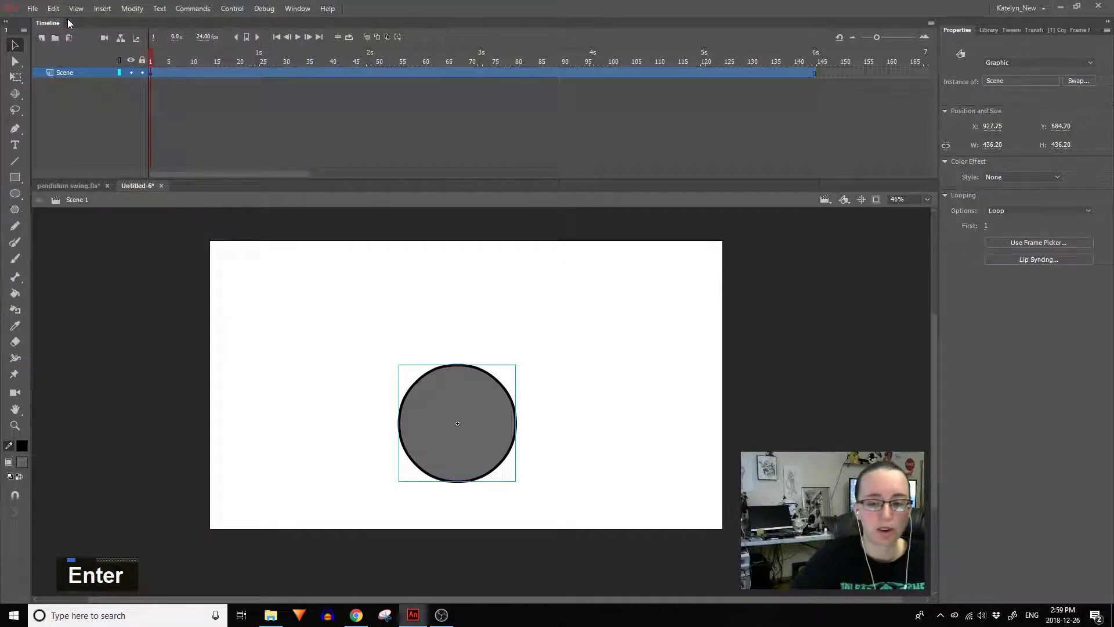
Step: Enter the Scene symbol and rename its layer 'Animation'
{"action": "double_click", "coordinate": [482, 402]}
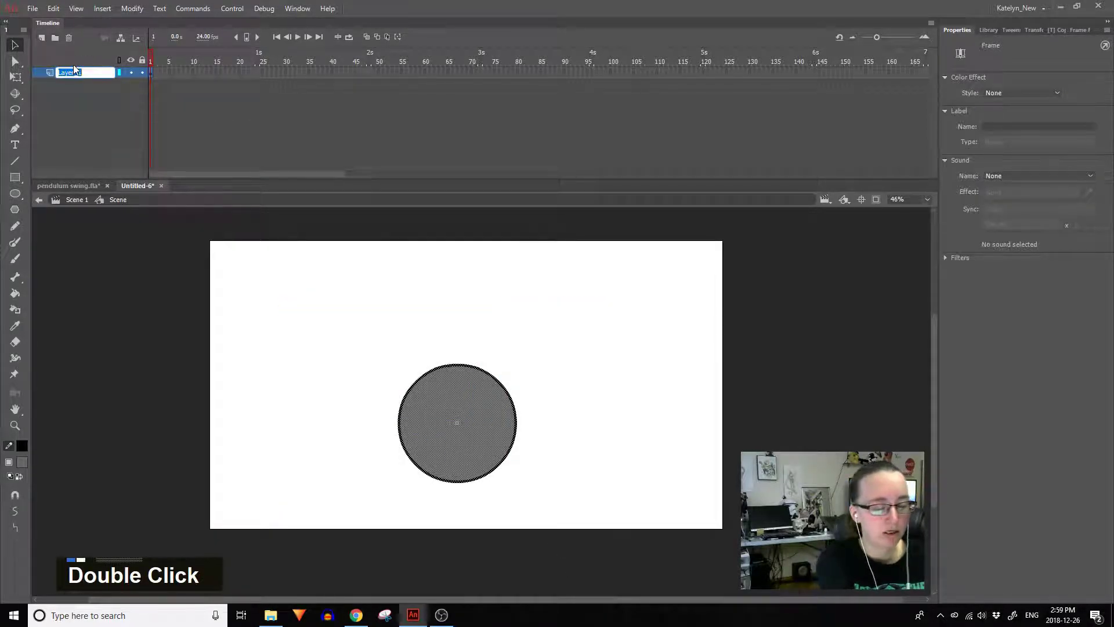
{"action": "key", "text": "shift+a"}
{"action": "key", "text": "n"}
{"action": "key", "text": "m"}
{"action": "key", "text": "a"}
{"action": "key", "text": "t"}
{"action": "key", "text": "i"}
{"action": "key", "text": "o"}
{"action": "key", "text": "n"}
{"action": "key", "text": "Return"}
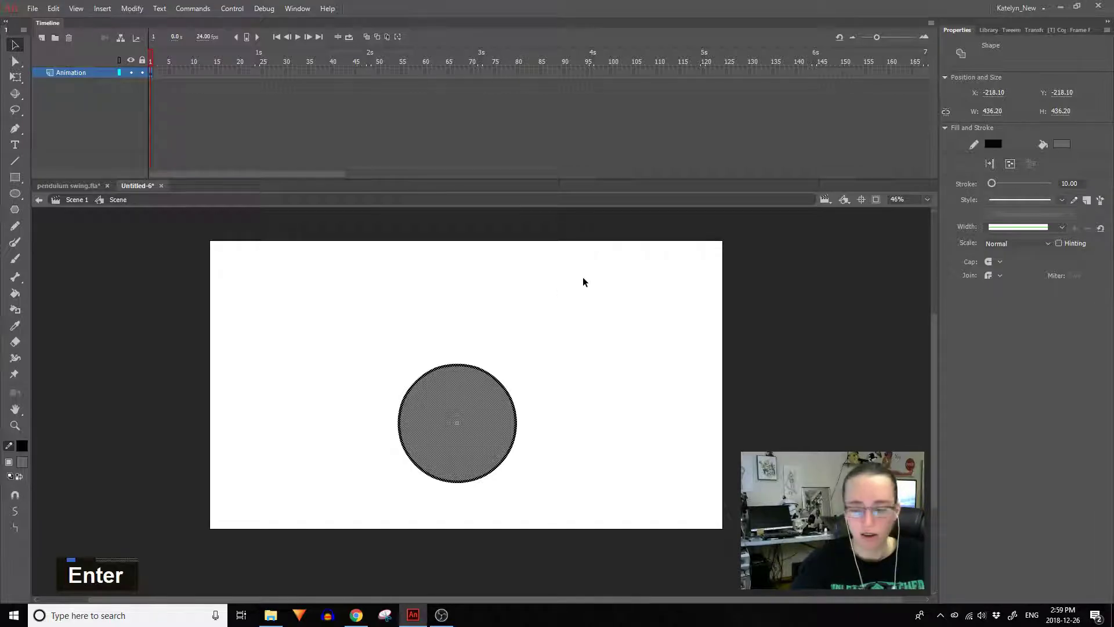
Step: Convert the circle inside Scene into a nested graphic symbol named 'Ball'
{"action": "key", "text": "F8"}
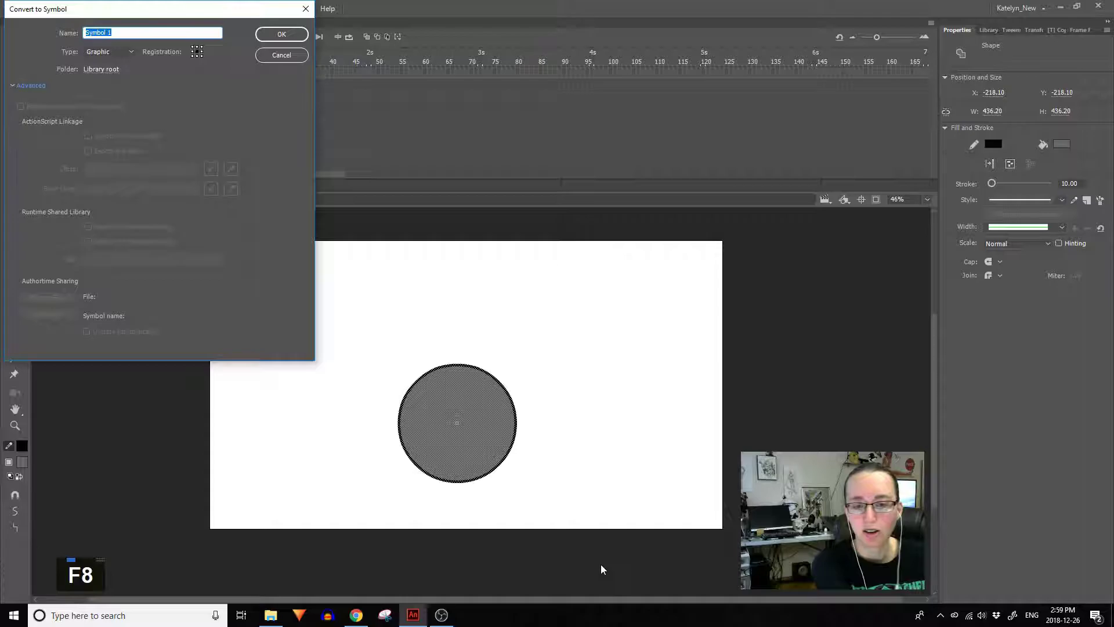
{"action": "key", "text": "shift+b"}
{"action": "key", "text": "a"}
{"action": "key", "text": "l"}
{"action": "key", "text": "l"}
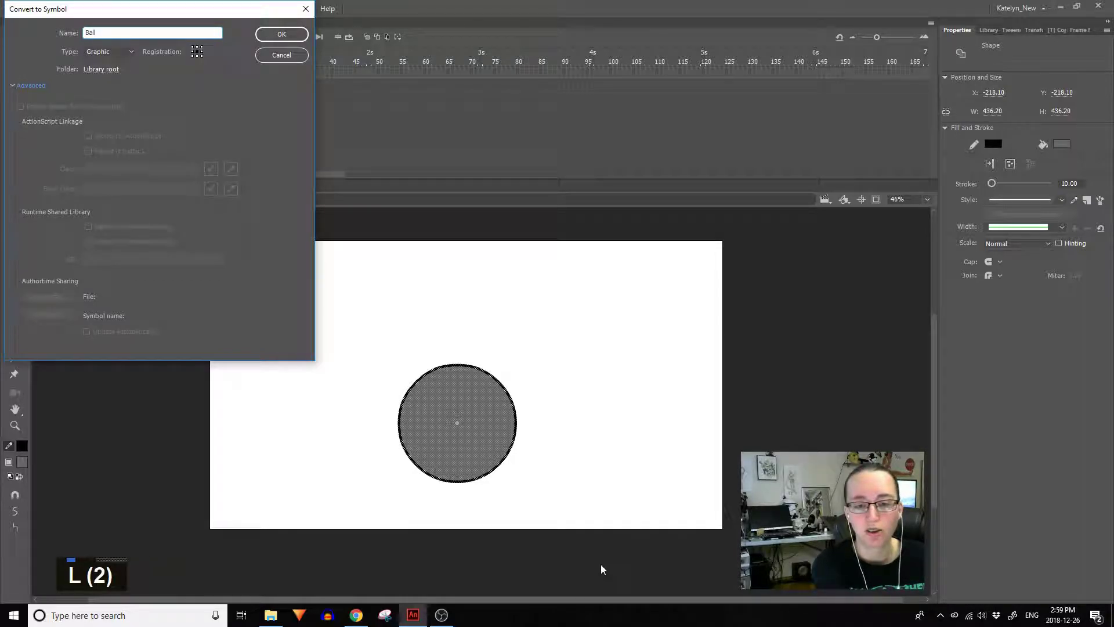
{"action": "key", "text": "Return"}
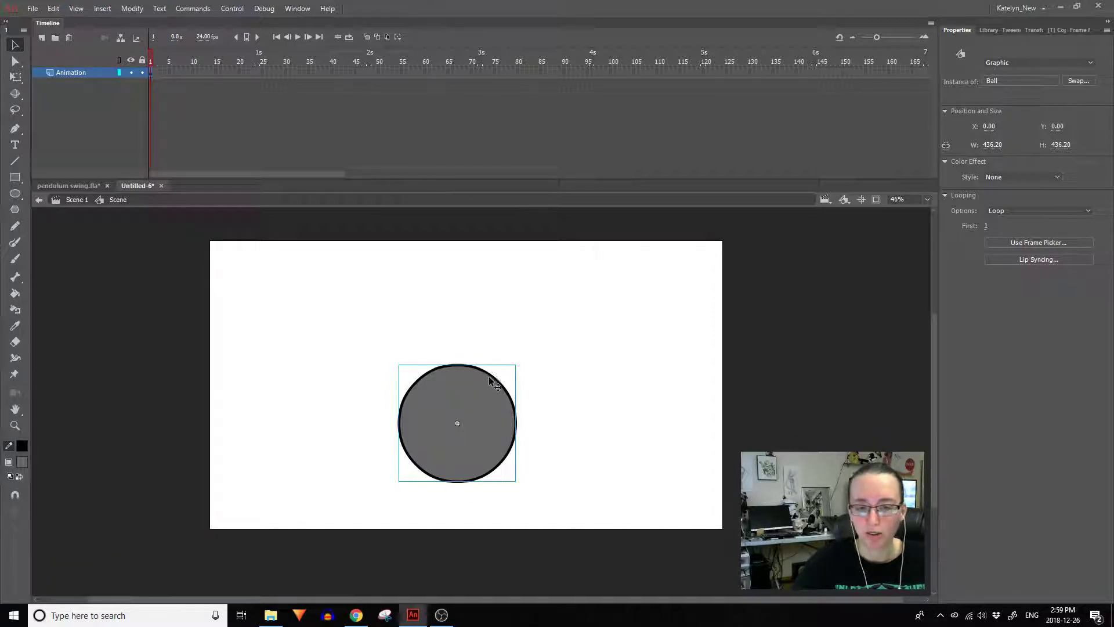
Step: Enter the Ball symbol and rename its circle layer 'Ball'
{"action": "double_click", "coordinate": [453, 396]}
{"action": "key", "text": "shift+b"}
{"action": "key", "text": "a"}
{"action": "key", "text": "l"}
{"action": "key", "text": "l"}
{"action": "key", "text": "Return"}
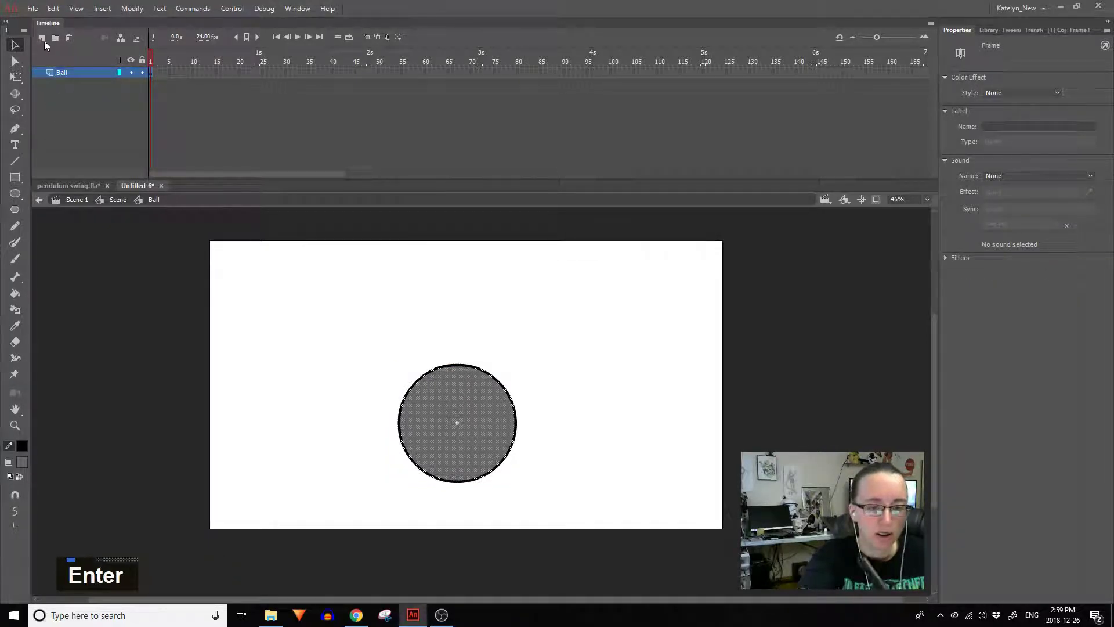
Step: Add a new layer named 'Line' inside the Ball symbol
{"action": "double_click", "coordinate": [74, 82]}
{"action": "key", "text": "shift+l"}
{"action": "key", "text": "i"}
{"action": "key", "text": "n"}
{"action": "key", "text": "shift+e"}
{"action": "key", "text": "Return"}
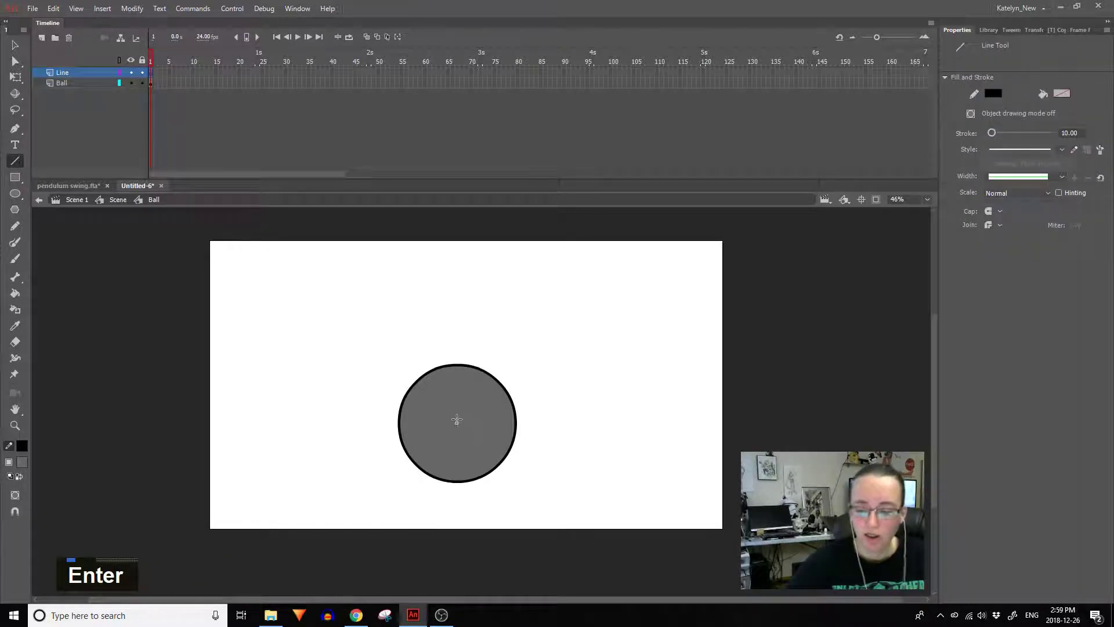
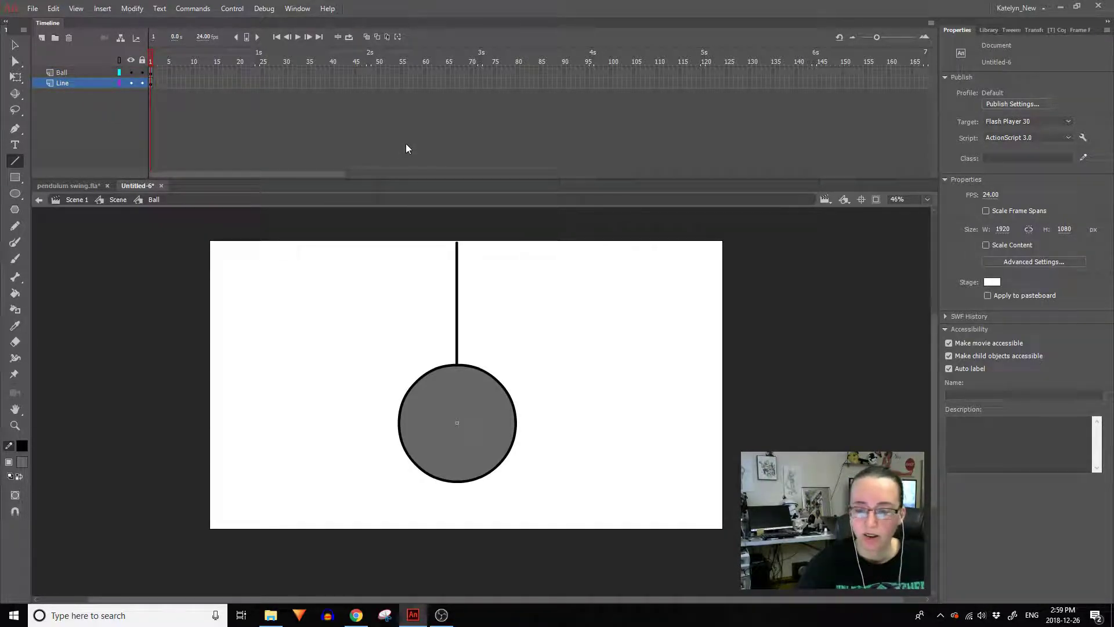
Step: Position ball and line so the line's top sits on the registration point, then return to Scene
{"action": "key", "text": "ctrl+a"}
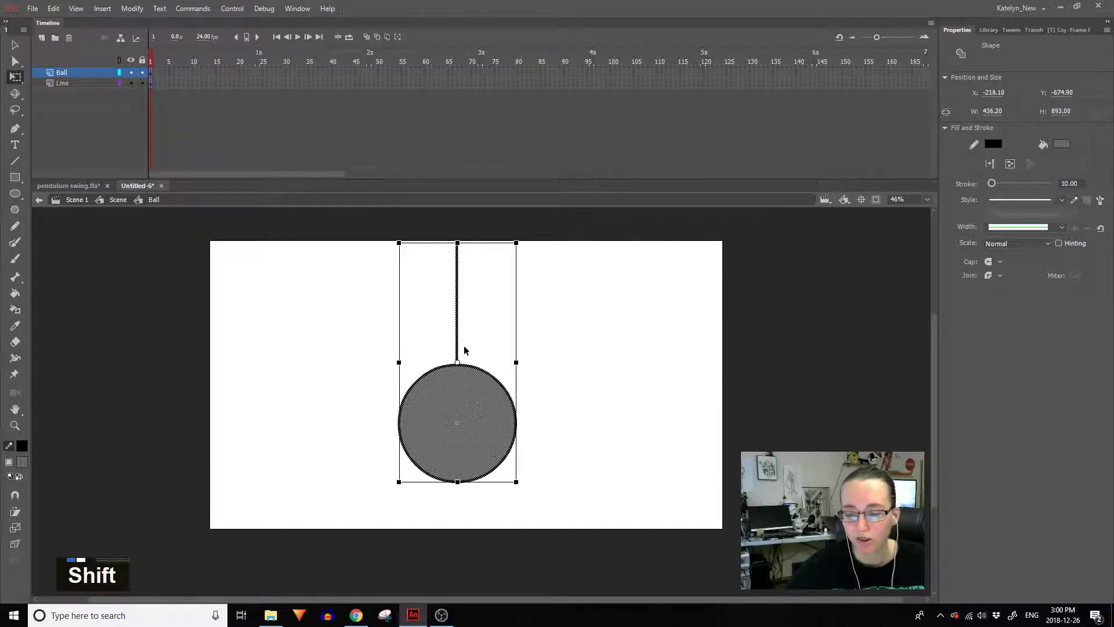
{"action": "left_click", "coordinate": [481, 395]}
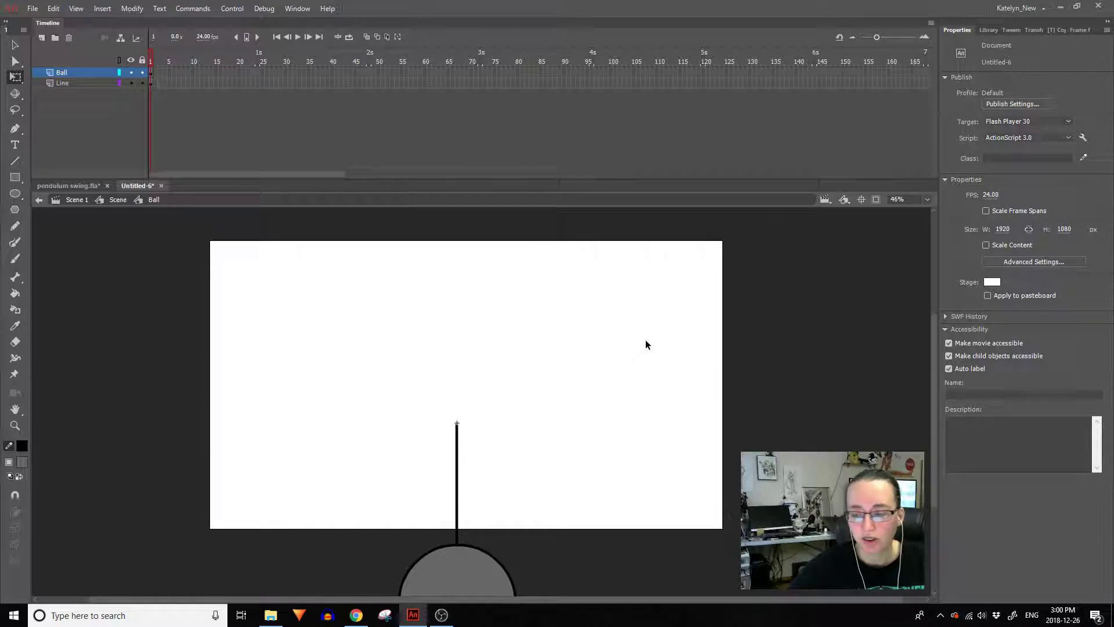
{"action": "double_click", "coordinate": [651, 341]}
{"action": "left_click", "coordinate": [473, 585]}
{"action": "left_click", "coordinate": [484, 477]}
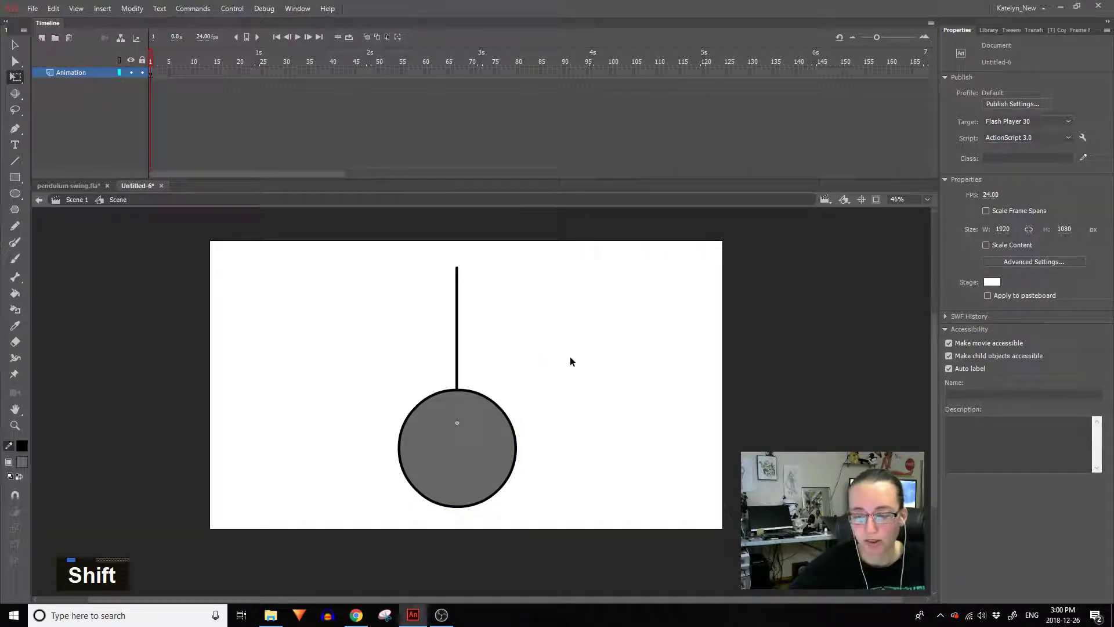
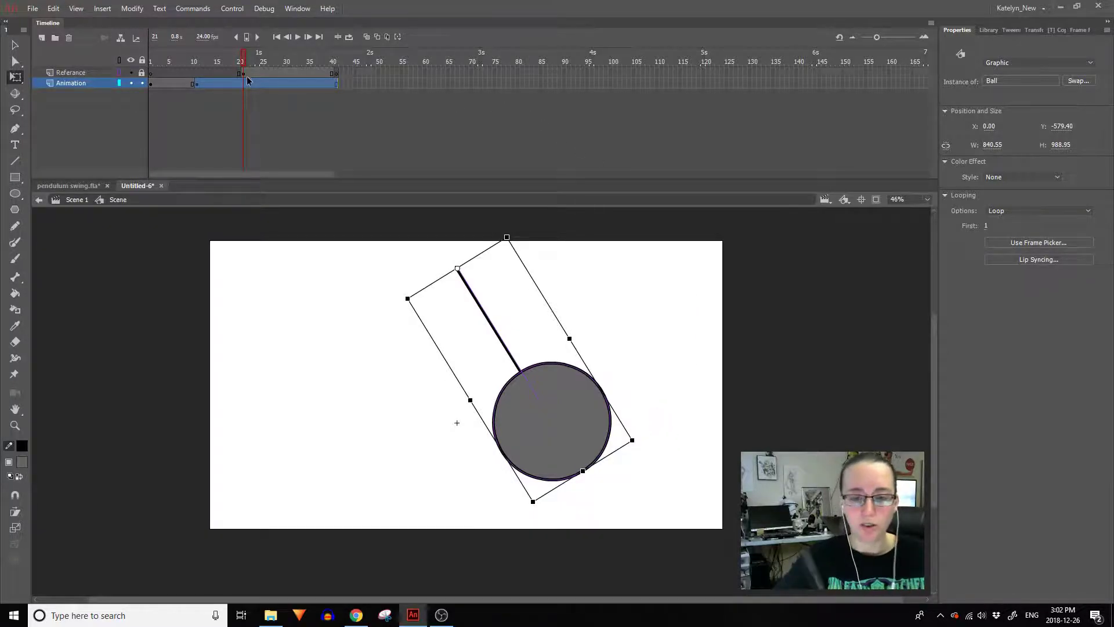
Step: Insert keyframes on Animation and rotate the Ball left at frame 1 with Free Transform
{"action": "key", "text": "ctrl+z"}
{"action": "double_click", "coordinate": [247, 87]}
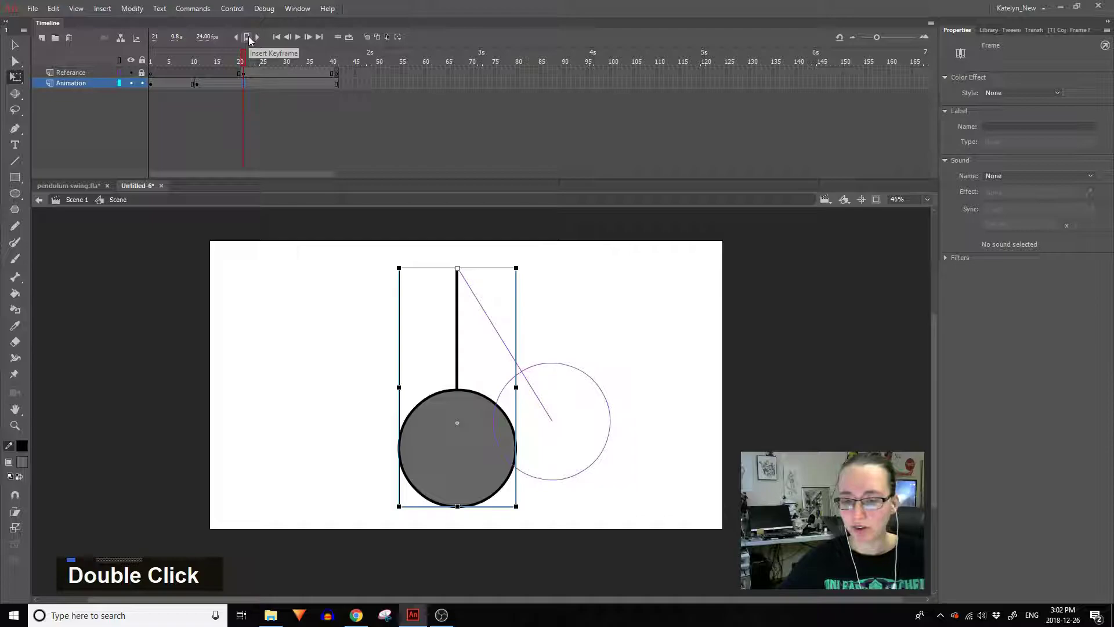
{"action": "key", "text": "F6"}
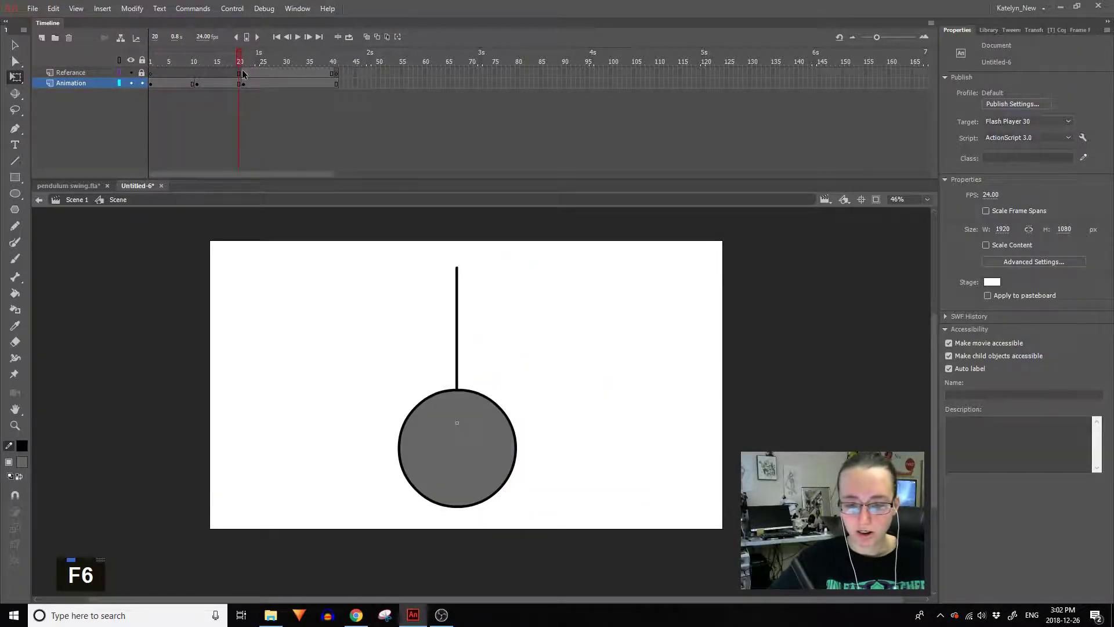
{"action": "double_click", "coordinate": [117, 80]}
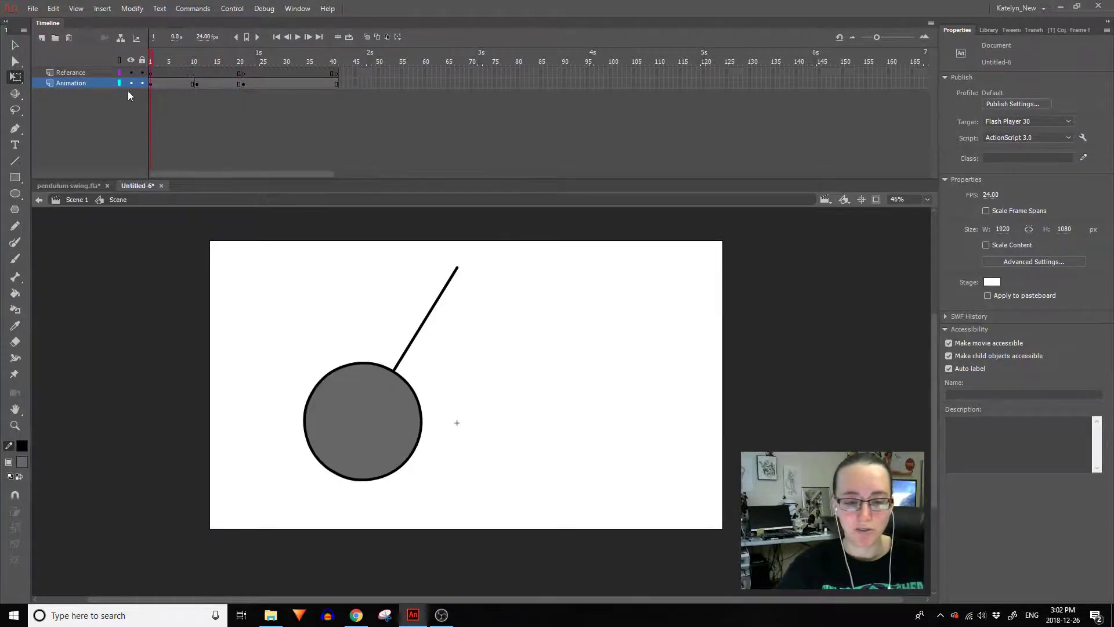
Step: Set up the remaining swing keyframes so the ball hangs right by frame 21
{"action": "key", "text": "F7"}
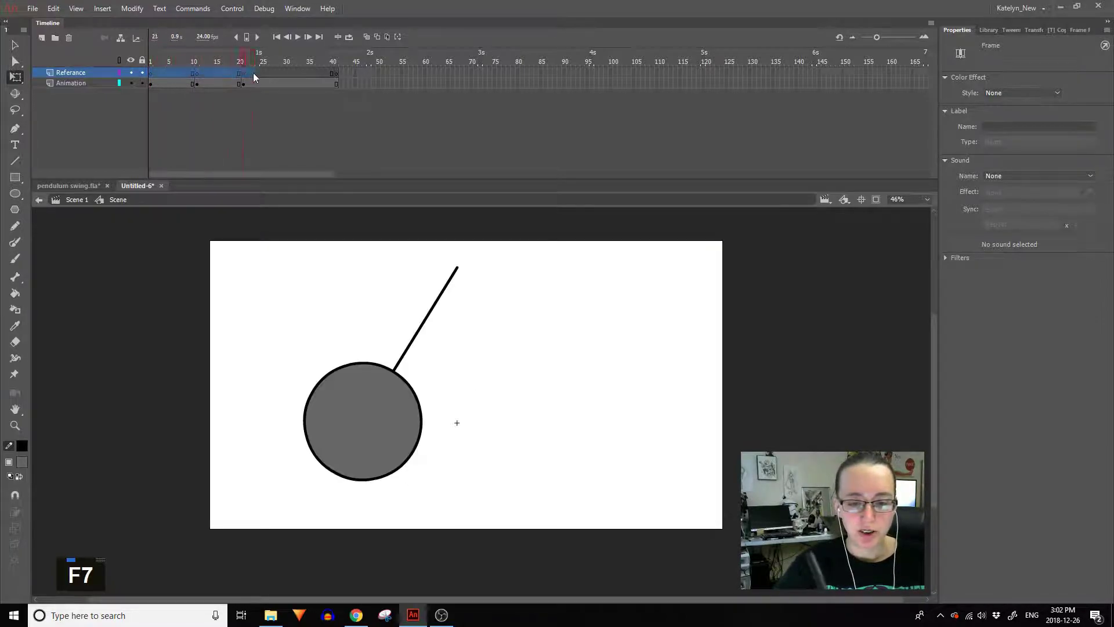
{"action": "left_click", "coordinate": [191, 74]}
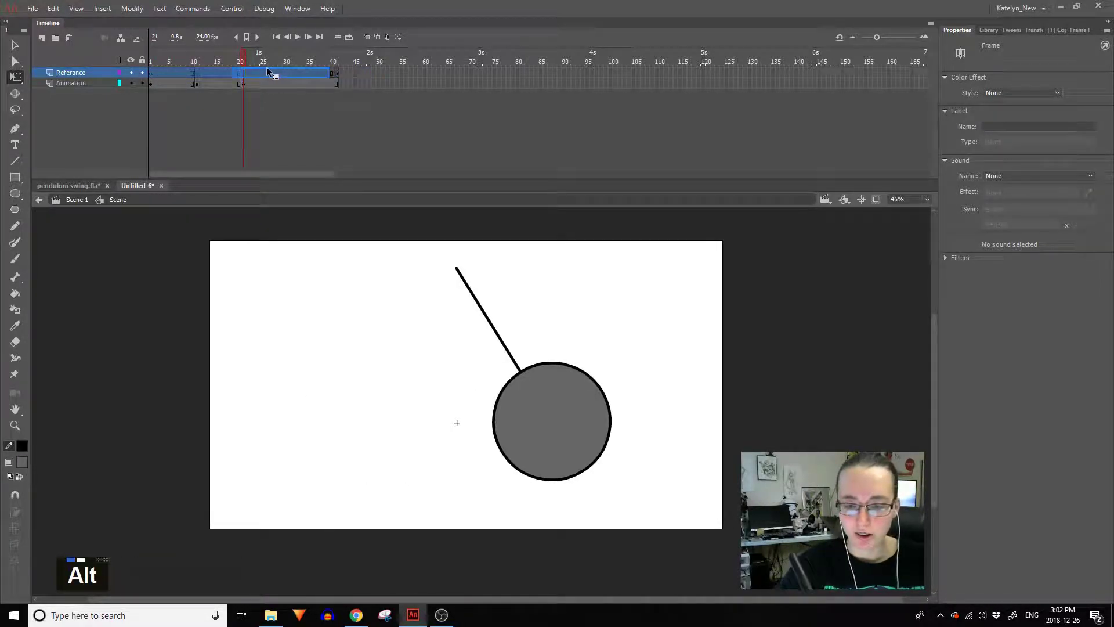
{"action": "double_click", "coordinate": [290, 67]}
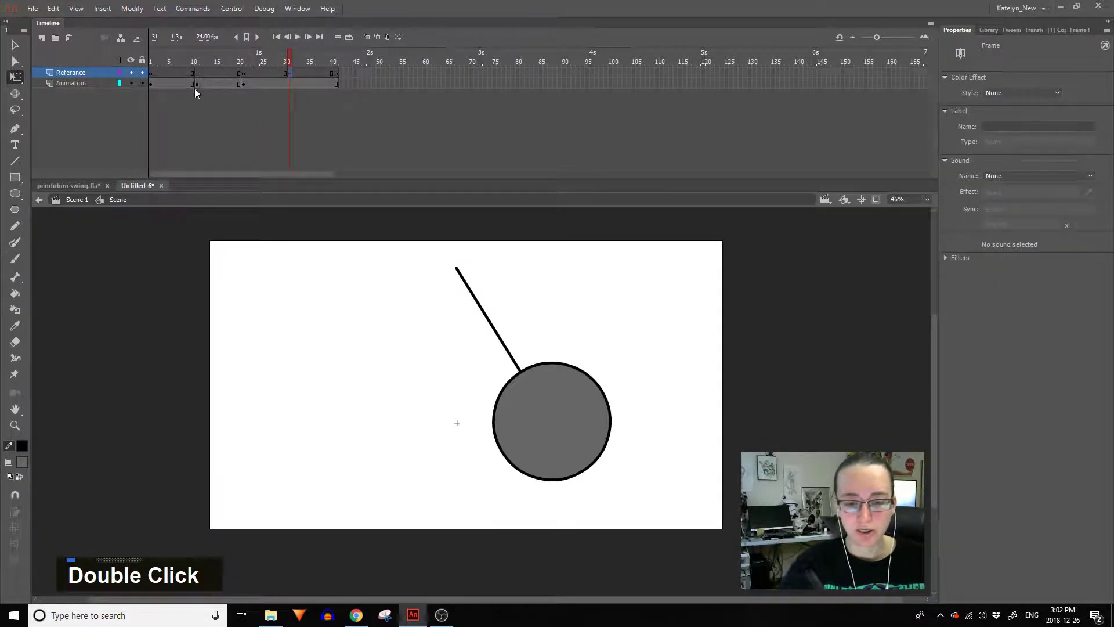
{"action": "left_click", "coordinate": [203, 87]}
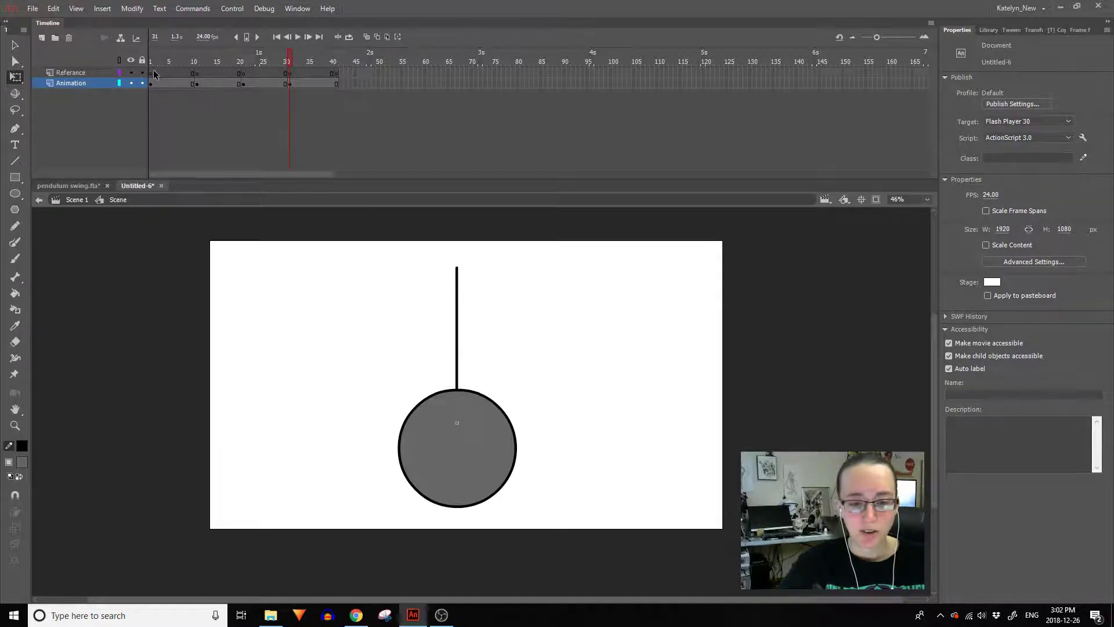
{"action": "double_click", "coordinate": [155, 78]}
Step: Apply a classic tween across the Animation layer's frames and preview the swing
{"action": "left_click", "coordinate": [155, 87]}
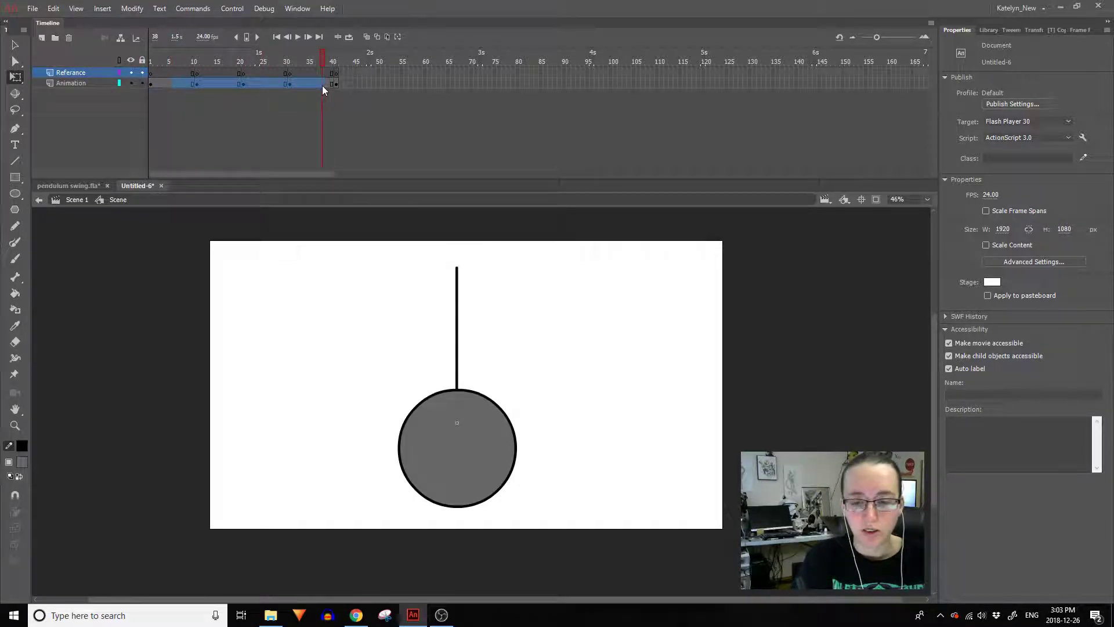
{"action": "right_click", "coordinate": [312, 88]}
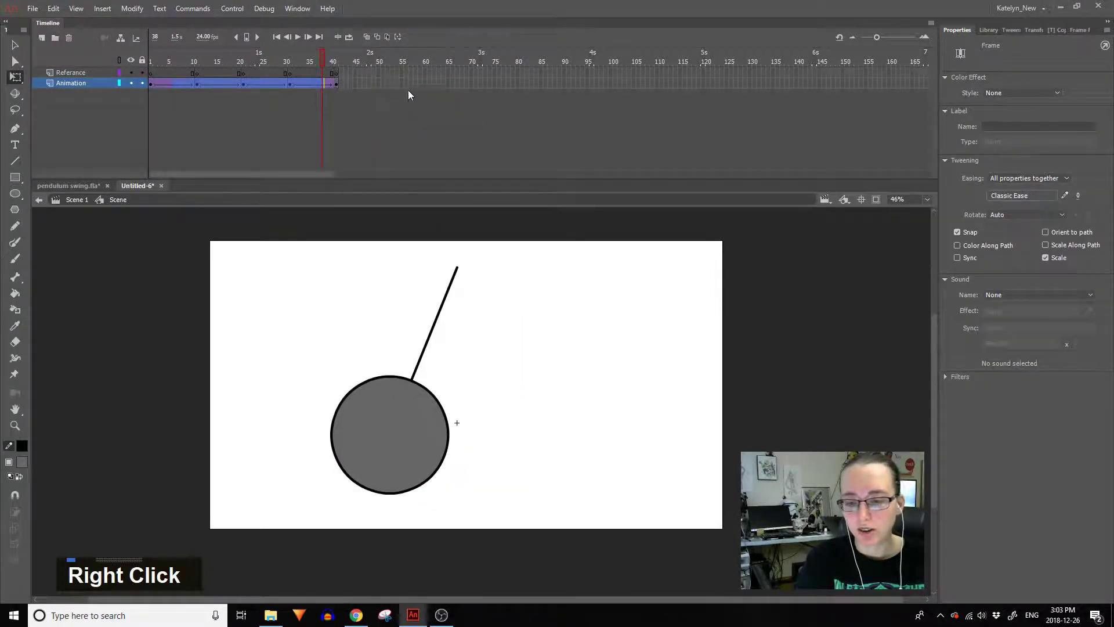
{"action": "key", "text": "Return"}
Step: Play the tweened pendulum through to frame 41 to review the swing
{"action": "key", "text": "Return"}
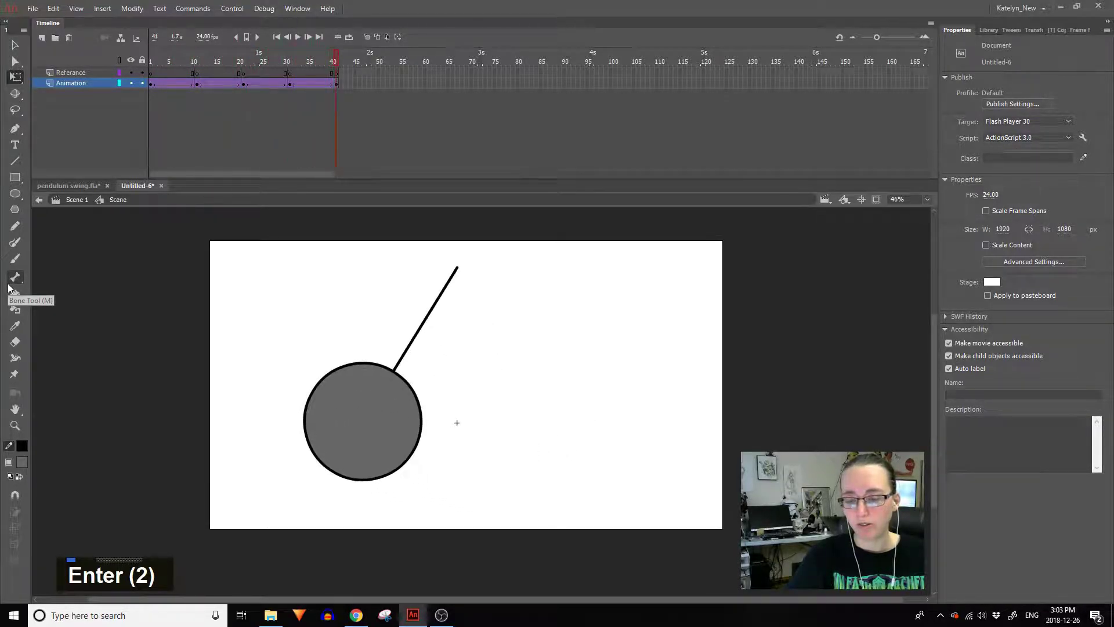
Step: Give the swing tweens Quart Ease In and Quart Ease Out presets
{"action": "key", "text": "Return"}
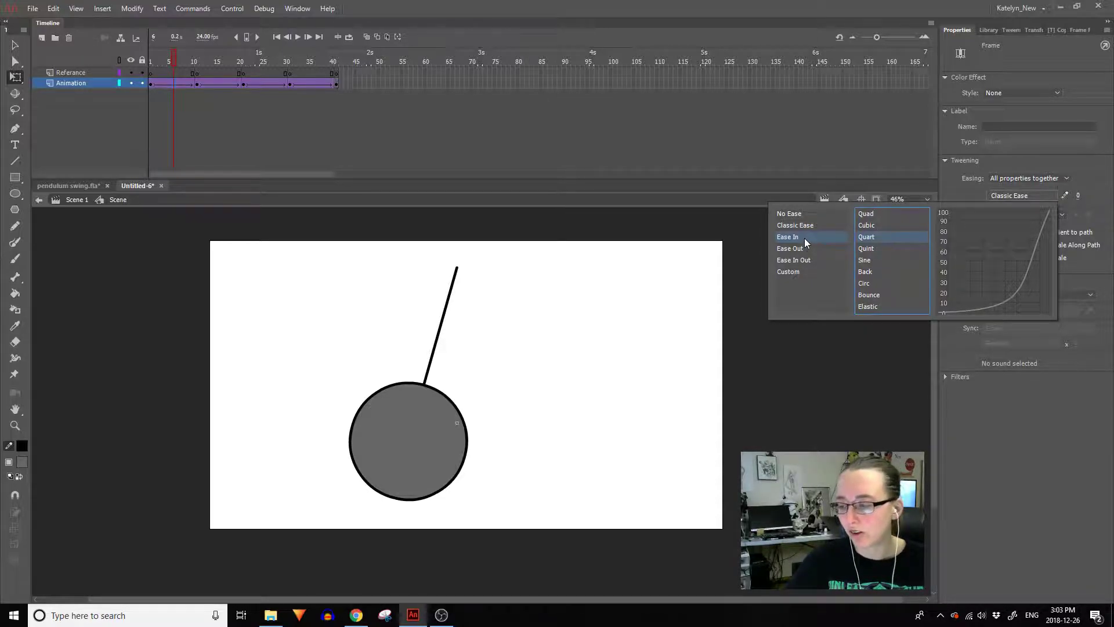
{"action": "double_click", "coordinate": [880, 244]}
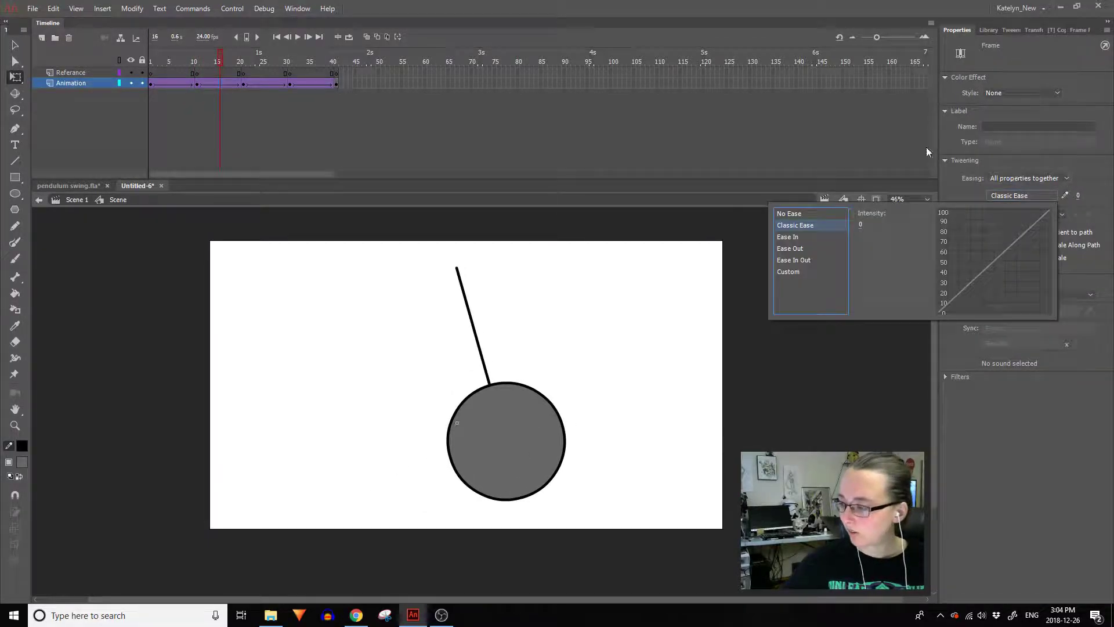
{"action": "double_click", "coordinate": [893, 240]}
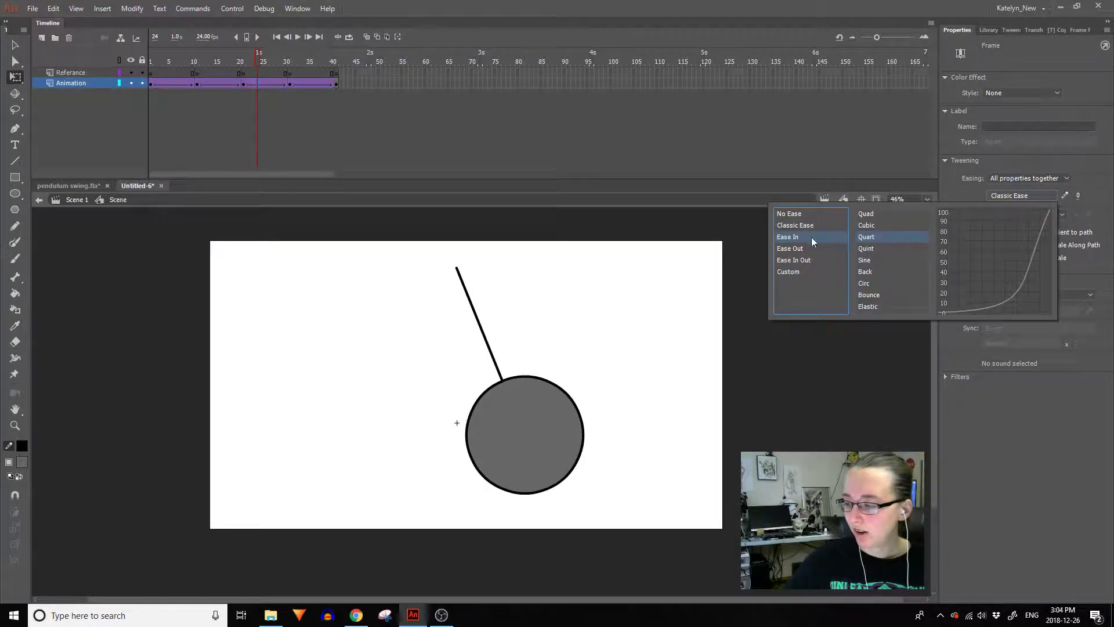
{"action": "double_click", "coordinate": [897, 243]}
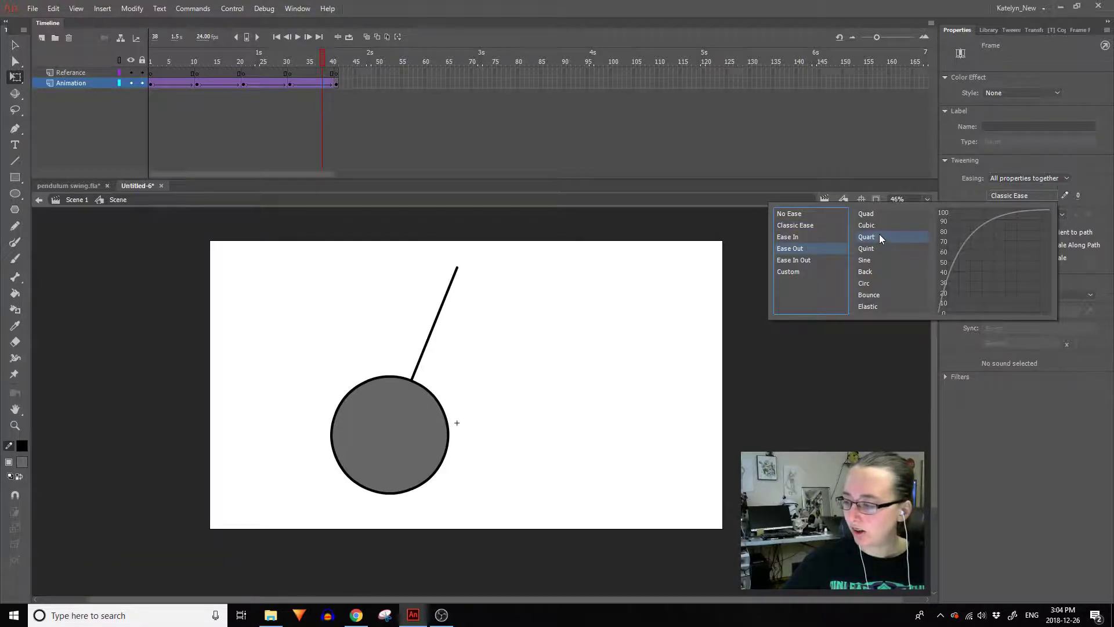
{"action": "double_click", "coordinate": [883, 240]}
{"action": "key", "text": "Return"}
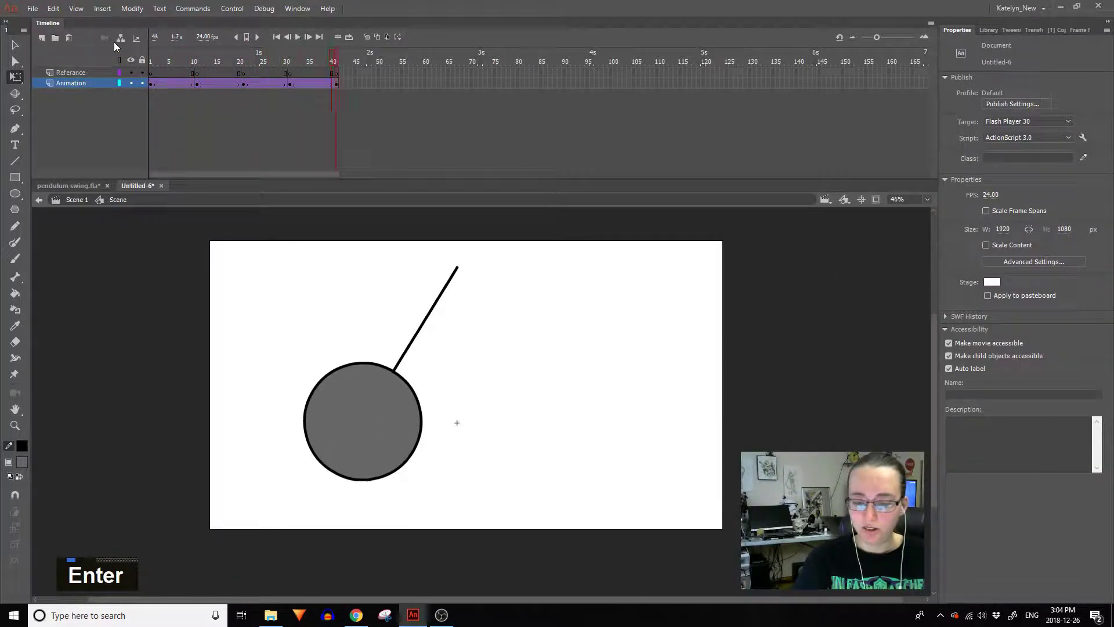
{"action": "key", "text": "Return"}
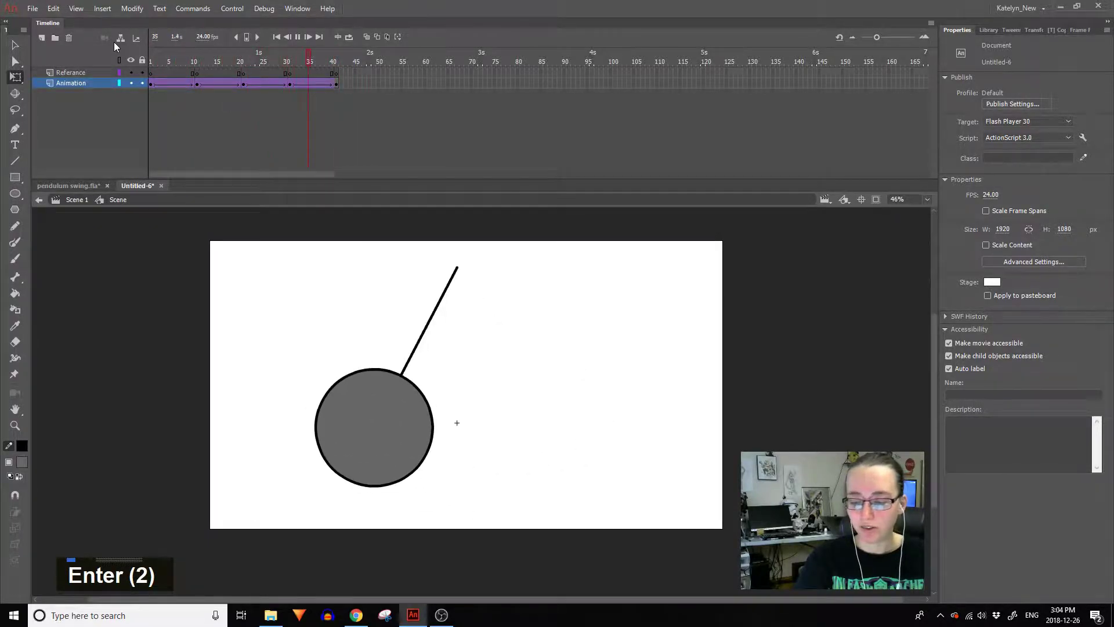
{"action": "key", "text": "Return"}
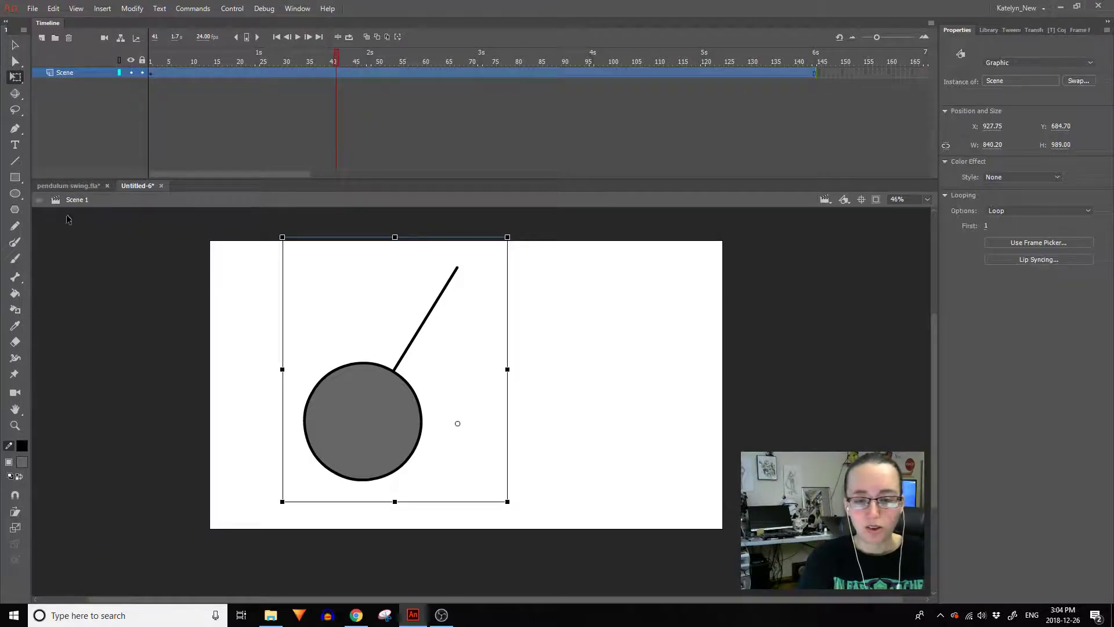
{"action": "key", "text": "Return"}
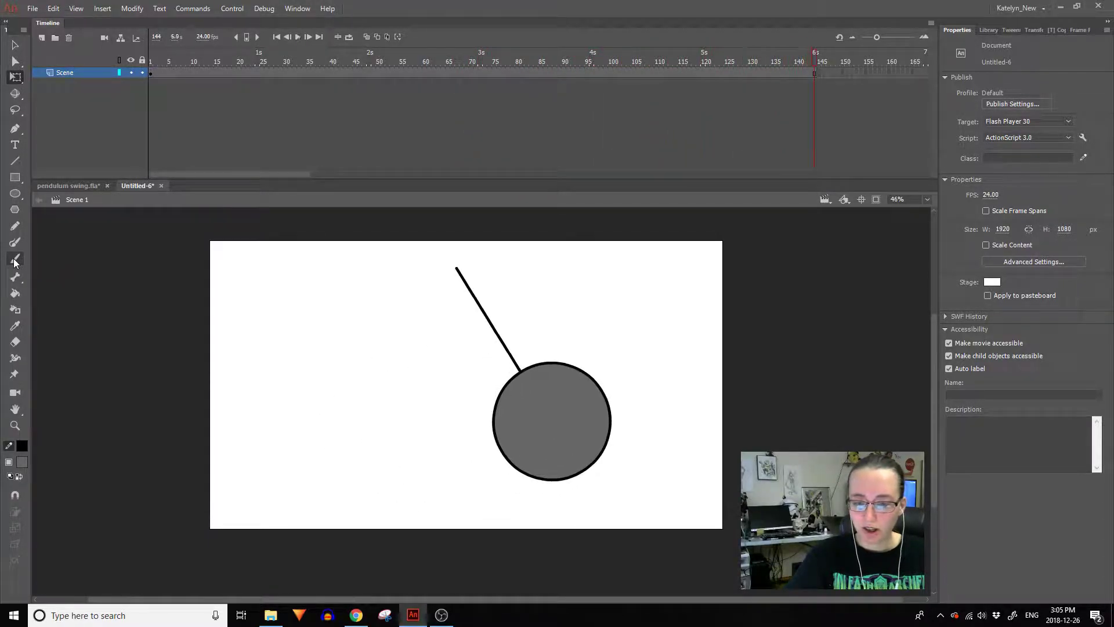
{"action": "key", "text": "Return"}
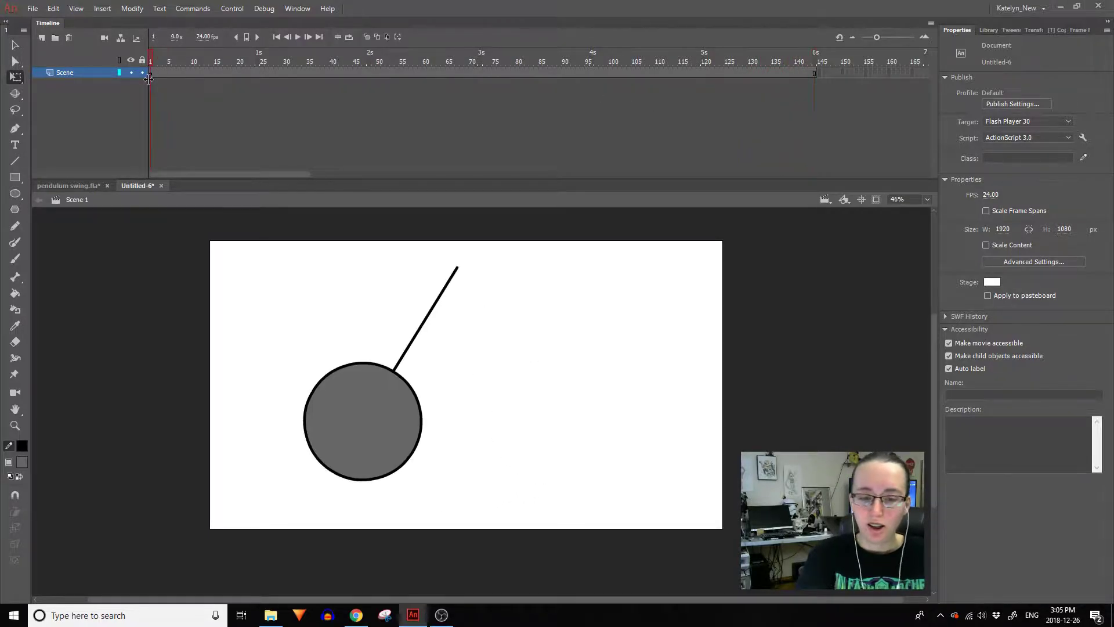
Step: Convert the tween's final frames to keyframes and delete the duplicate end frame
{"action": "double_click", "coordinate": [353, 417]}
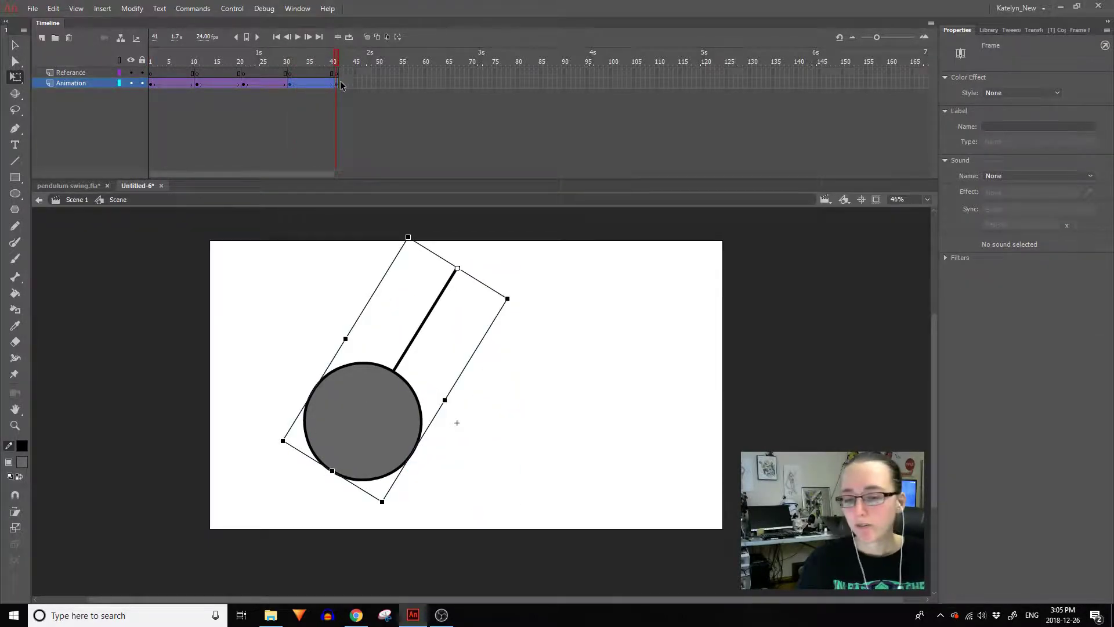
{"action": "key", "text": "F6"}
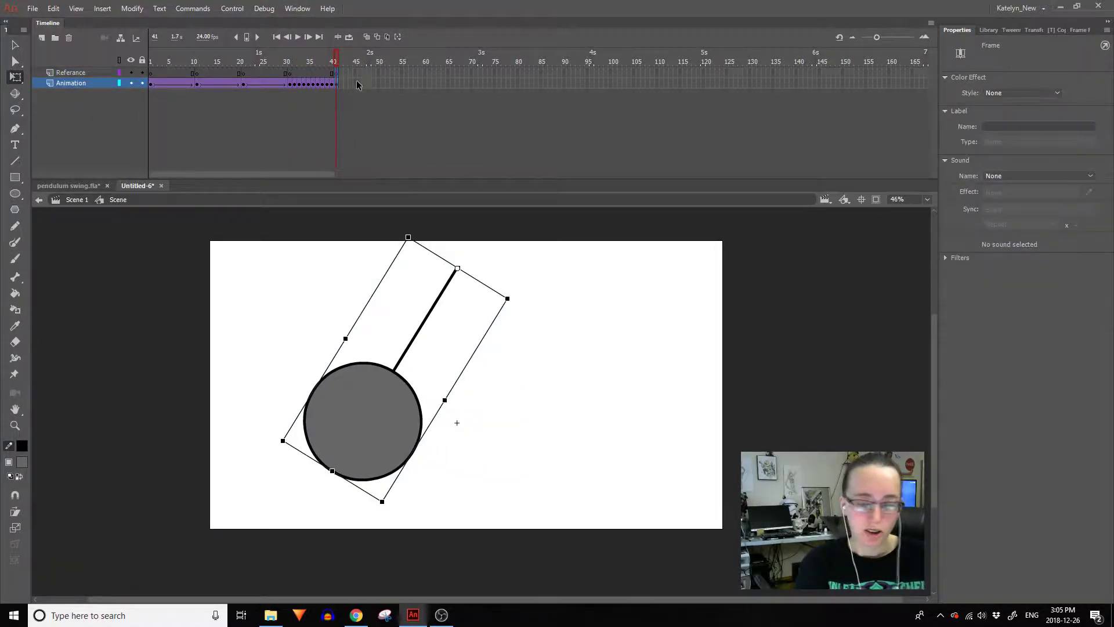
{"action": "key", "text": "shift+F5"}
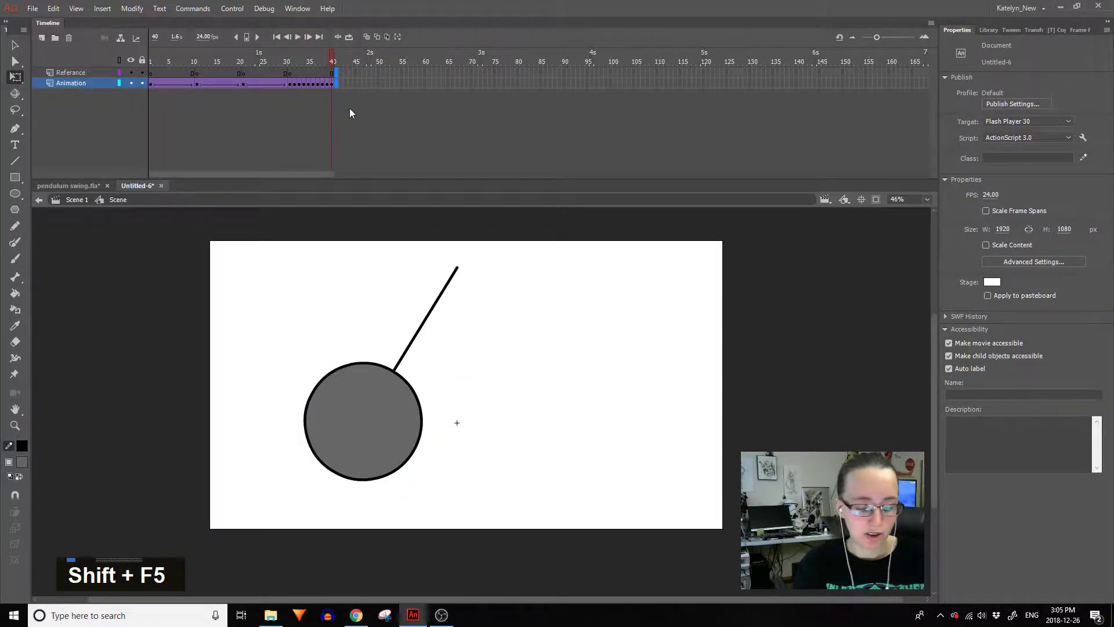
{"action": "double_click", "coordinate": [338, 67]}
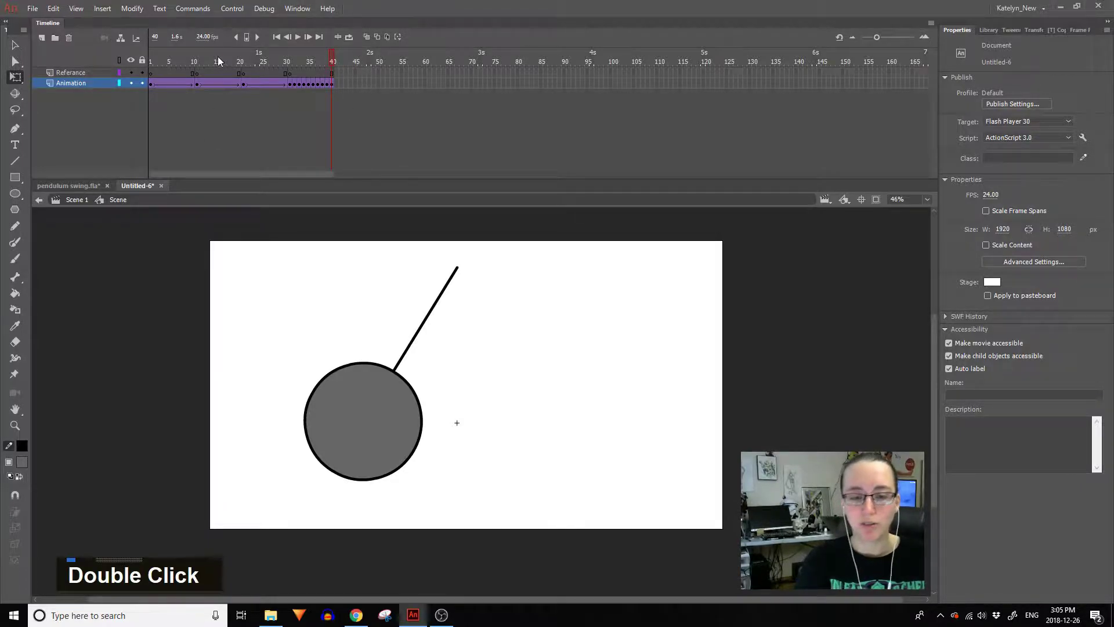
{"action": "key", "text": "Return"}
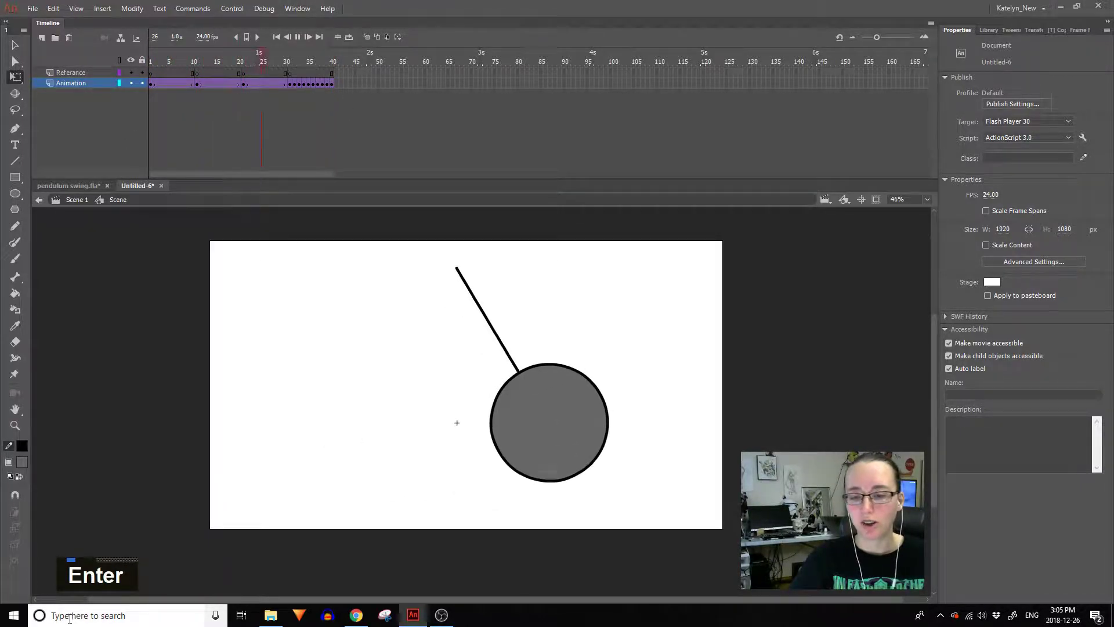
{"action": "double_click", "coordinate": [164, 238]}
{"action": "key", "text": "Return"}
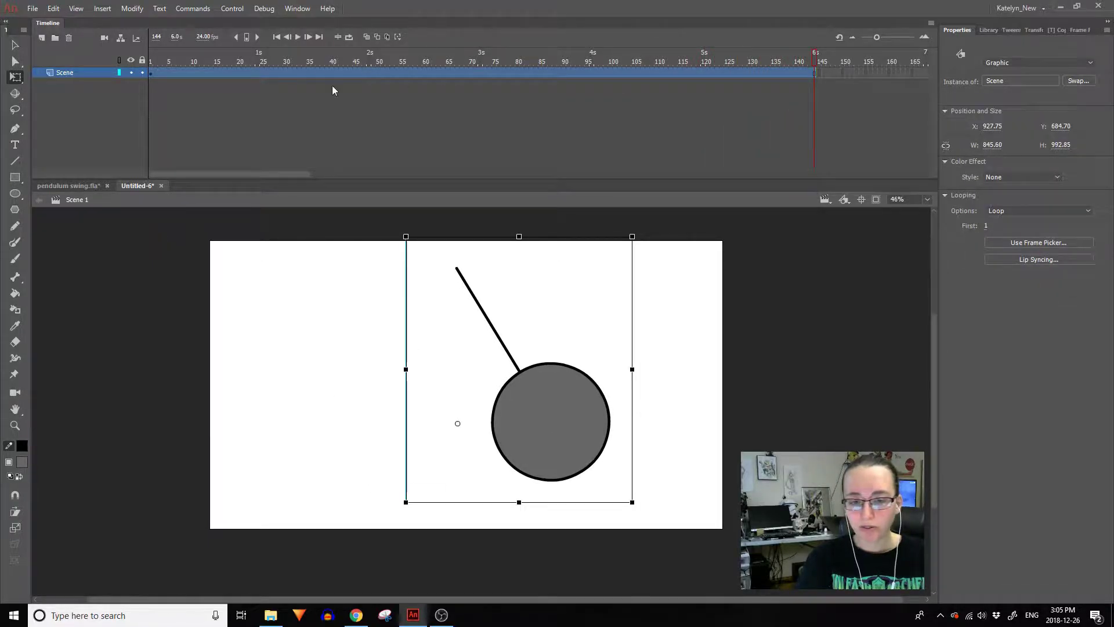
{"action": "double_click", "coordinate": [376, 431]}
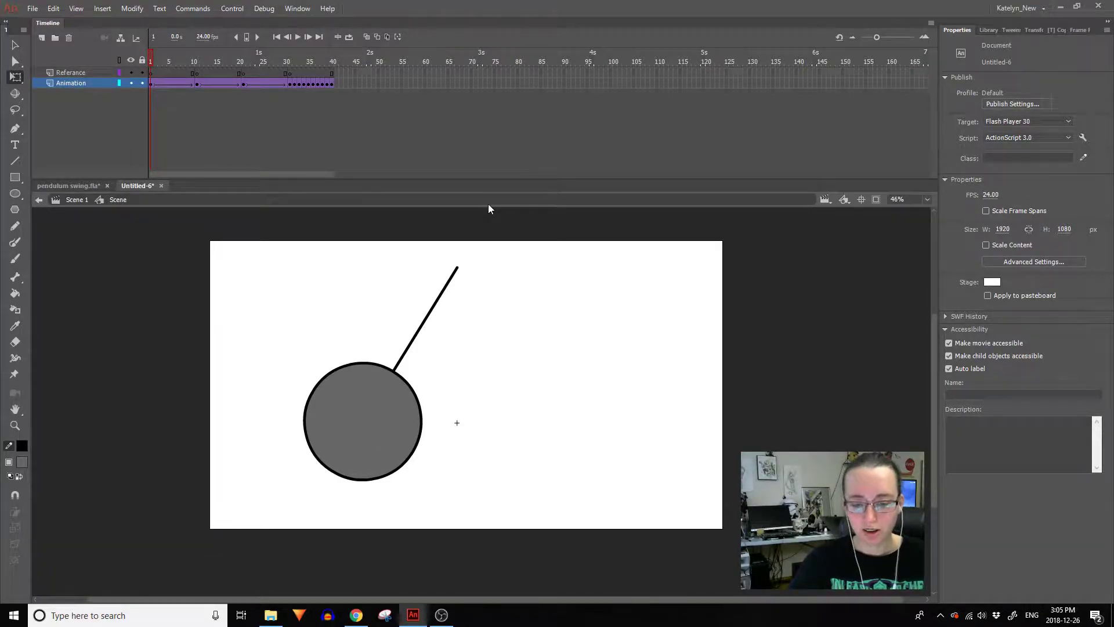
Step: Inside the Ball symbol, rename the top layer to 'Spikes'
{"action": "double_click", "coordinate": [392, 409]}
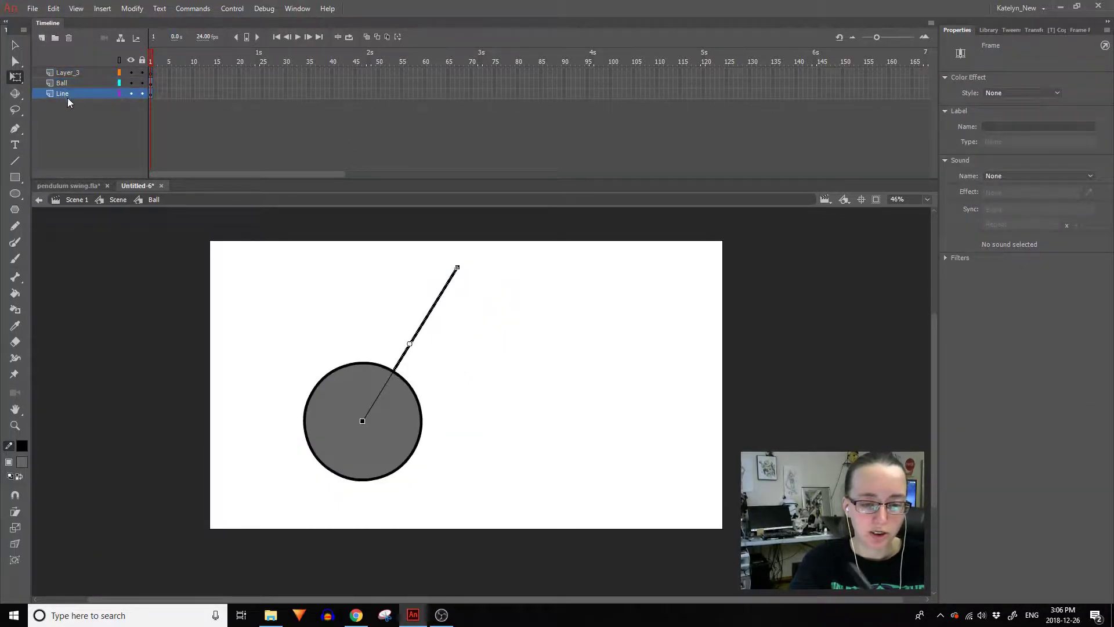
{"action": "double_click", "coordinate": [72, 78]}
{"action": "key", "text": "shift+s"}
{"action": "key", "text": "p"}
{"action": "key", "text": "i"}
{"action": "key", "text": "k"}
{"action": "key", "text": "e"}
{"action": "key", "text": "s"}
{"action": "key", "text": "Return"}
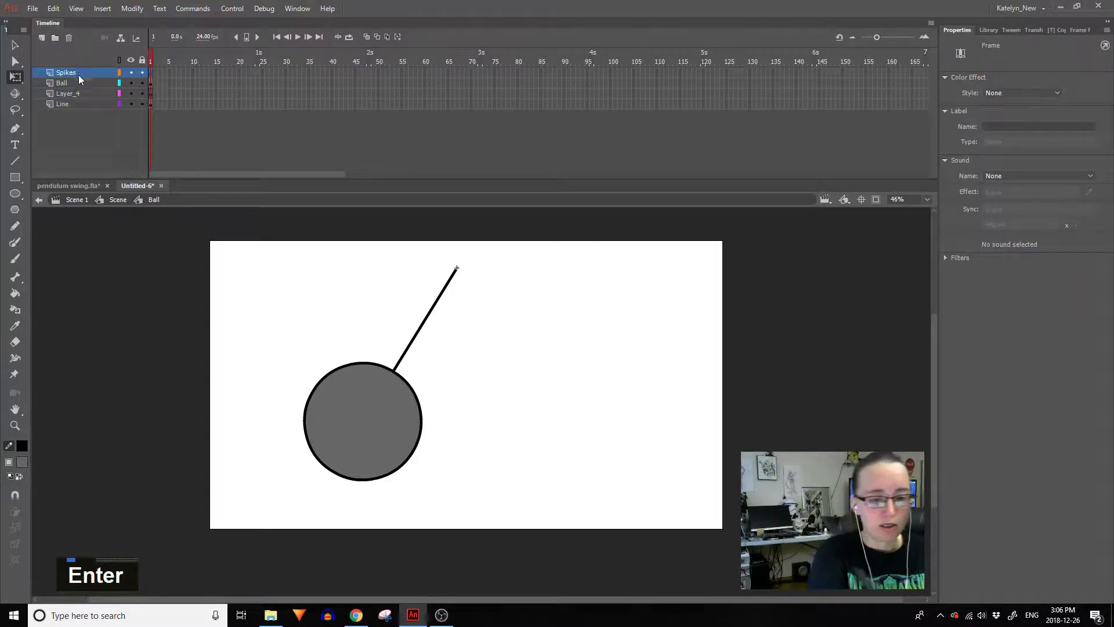
Step: Rename the second new layer below Ball to 'Spikes' as well
{"action": "double_click", "coordinate": [75, 98]}
{"action": "key", "text": "shift+s"}
{"action": "key", "text": "p"}
{"action": "key", "text": "i"}
{"action": "key", "text": "k"}
{"action": "key", "text": "e"}
{"action": "key", "text": "s"}
{"action": "key", "text": "Return"}
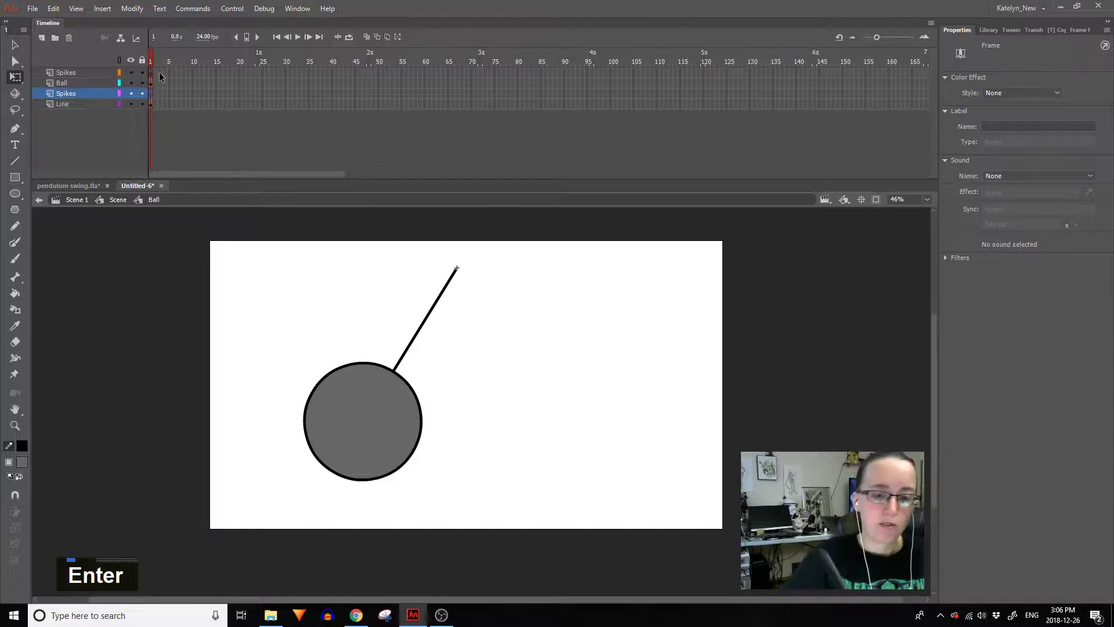
Step: Draw crossing straight lines over the ball's edge to outline triangular spikes, undoing a misplaced one
{"action": "left_click", "coordinate": [141, 75]}
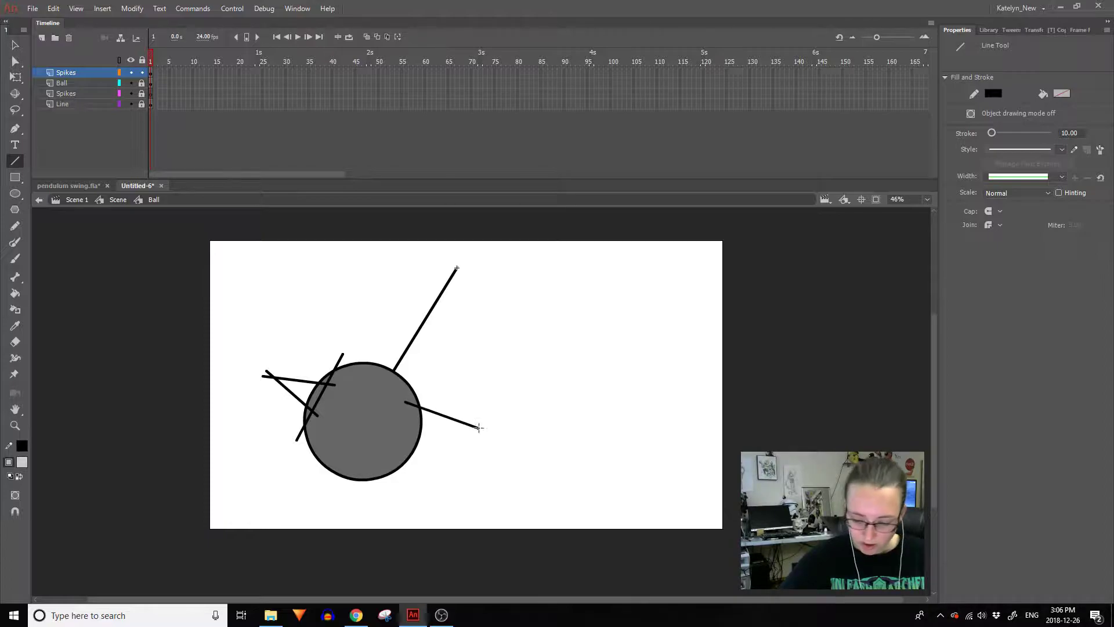
{"action": "key", "text": "ctrl+z"}
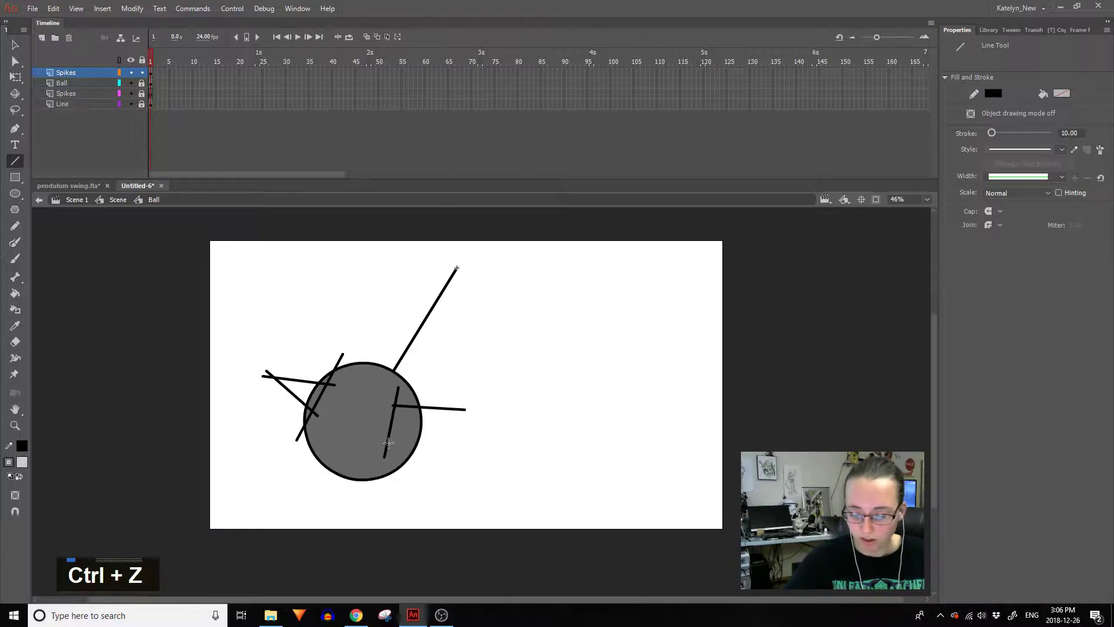
{"action": "left_click", "coordinate": [470, 416]}
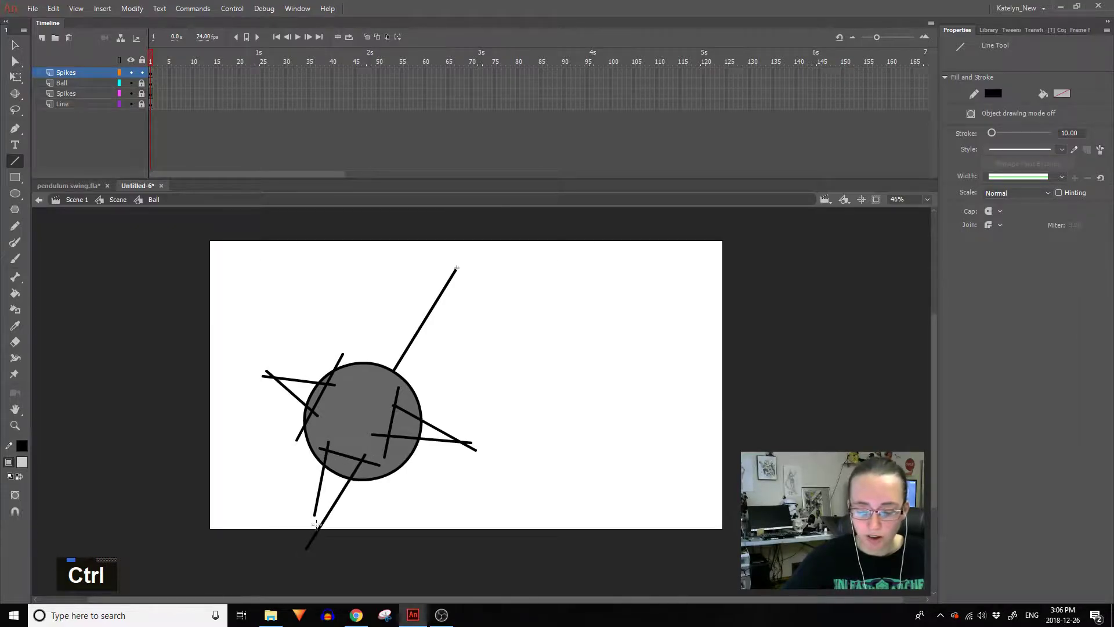
{"action": "left_click", "coordinate": [317, 519]}
{"action": "left_click", "coordinate": [319, 517]}
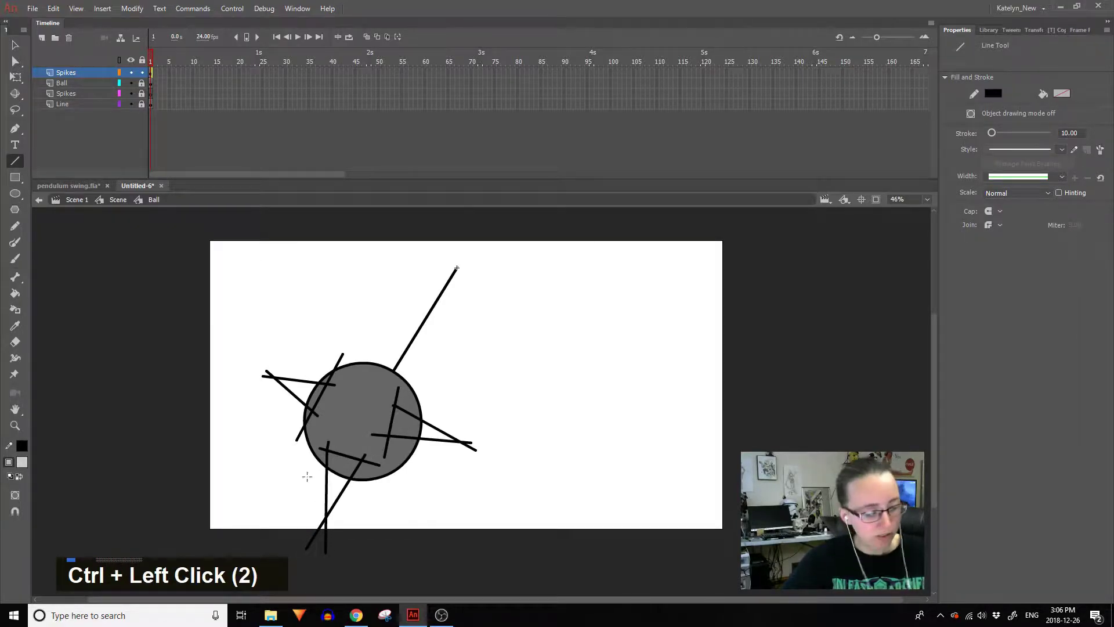
Step: Fill the enclosed spike triangles light grey and delete the stray line segments inside the ball
{"action": "key", "text": "k"}
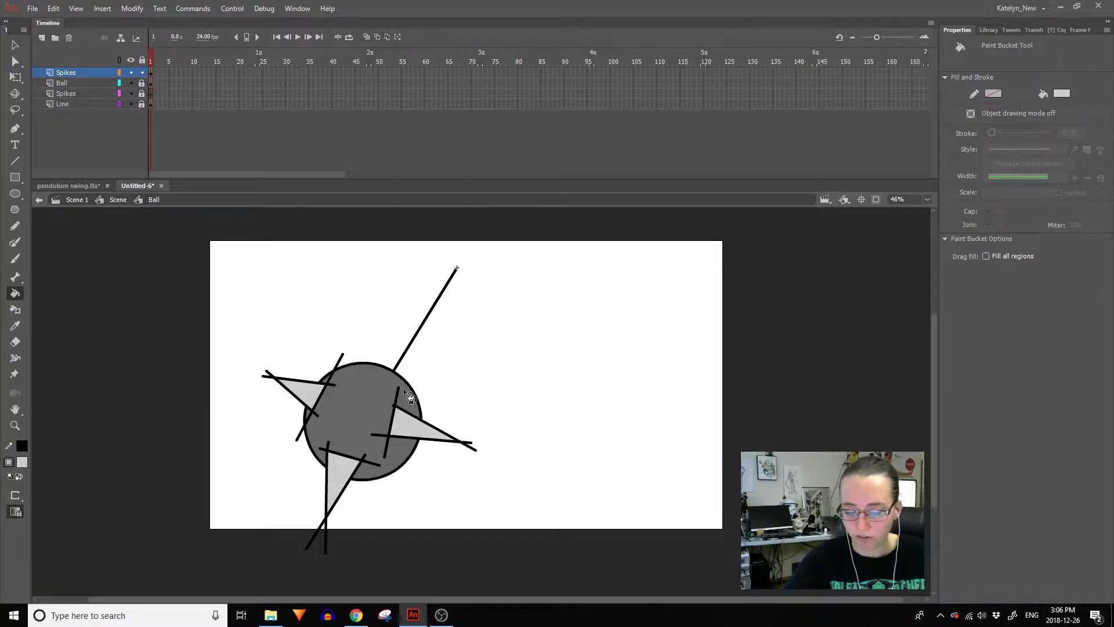
{"action": "key", "text": "Delete"}
{"action": "key", "text": "Delete"}
{"action": "key", "text": "Delete"}
{"action": "key", "text": "Delete"}
{"action": "key", "text": "Delete"}
{"action": "key", "text": "Delete"}
{"action": "key", "text": "Delete"}
{"action": "key", "text": "Delete"}
{"action": "key", "text": "Delete"}
{"action": "key", "text": "Delete"}
{"action": "key", "text": "Delete"}
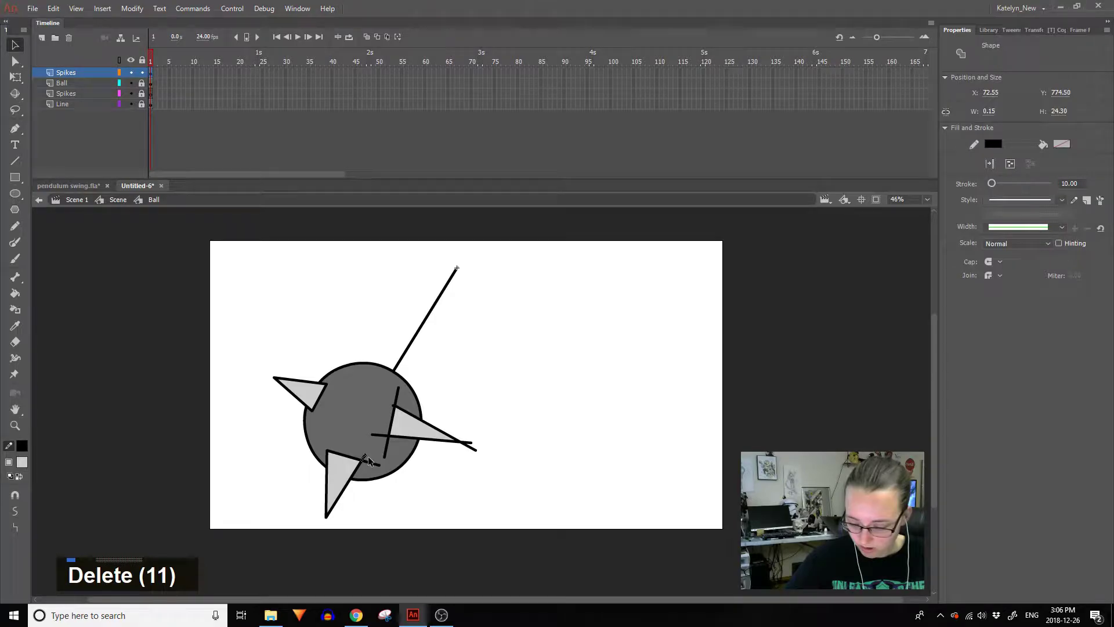
Step: Delete the leftover construction lines outside the spikes, leaving clean filled triangles
{"action": "key", "text": "Delete"}
{"action": "key", "text": "Delete"}
{"action": "key", "text": "Delete"}
{"action": "key", "text": "Delete"}
{"action": "key", "text": "Delete"}
{"action": "key", "text": "Delete"}
{"action": "key", "text": "Delete"}
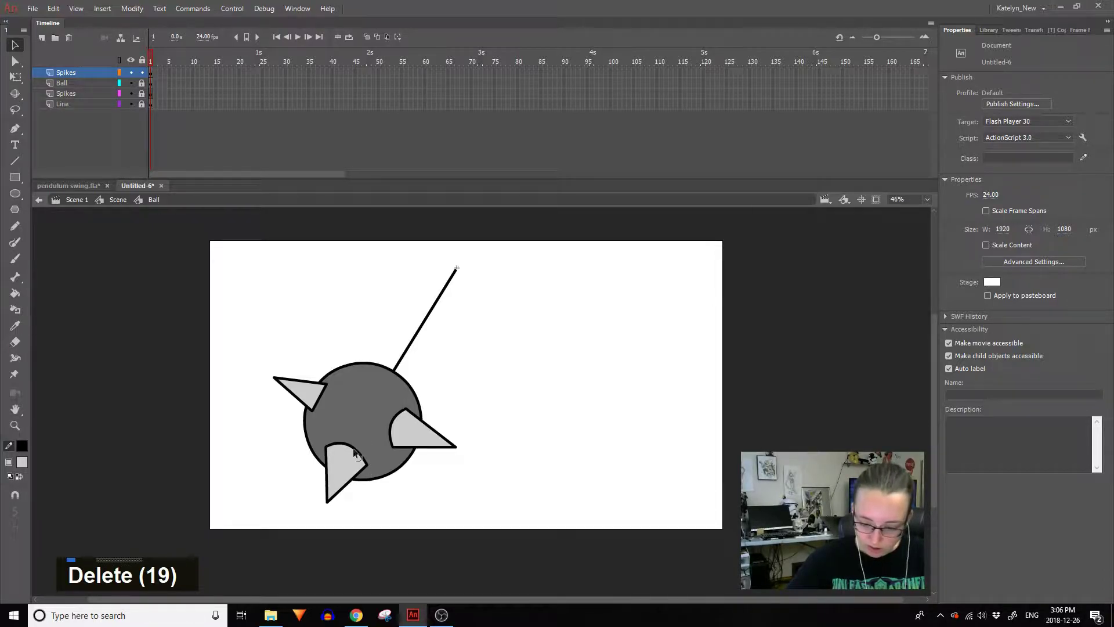
{"action": "double_click", "coordinate": [354, 465]}
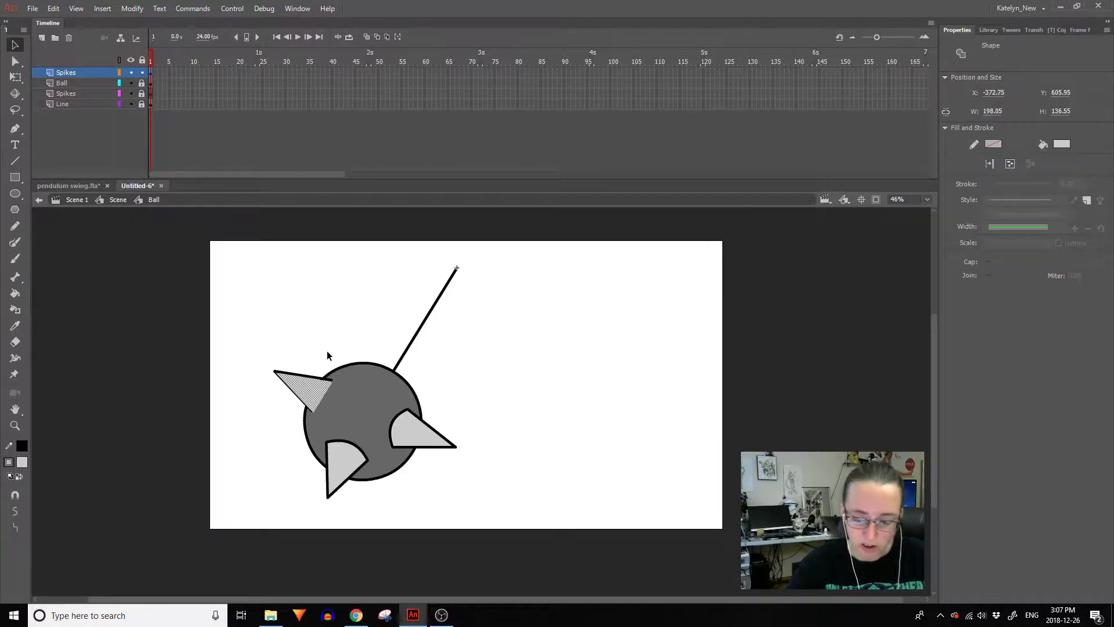
{"action": "key", "text": "ctrl+z"}
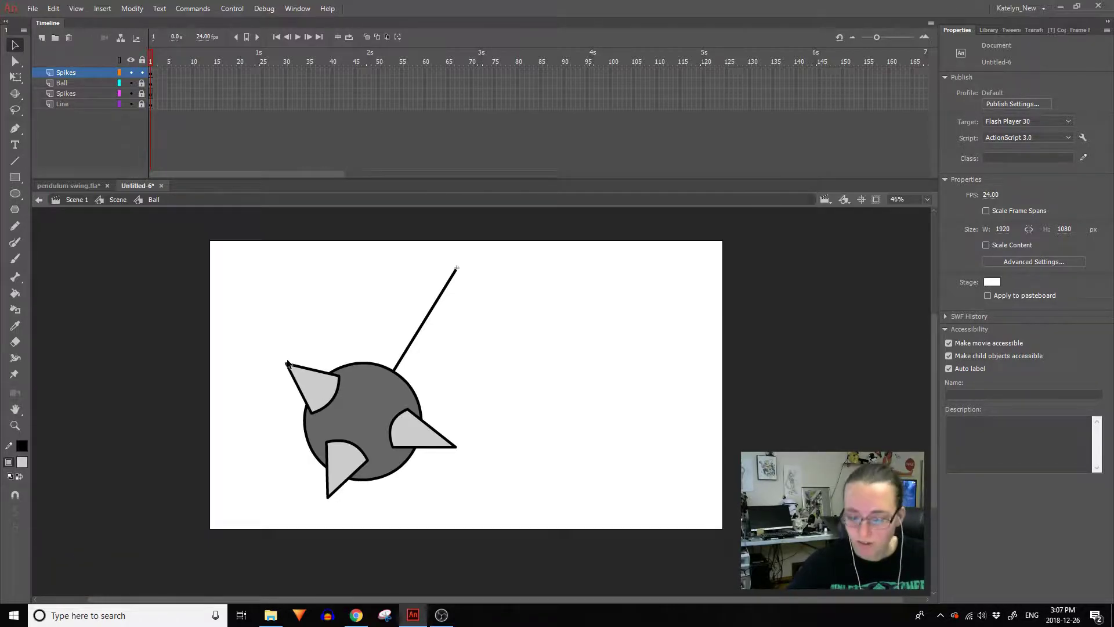
Step: Duplicate a spike in place and rotate the copies so four spikes sit evenly around the ball
{"action": "double_click", "coordinate": [325, 385]}
{"action": "key", "text": "ctrl+c"}
{"action": "key", "text": "ctrl+shift+v"}
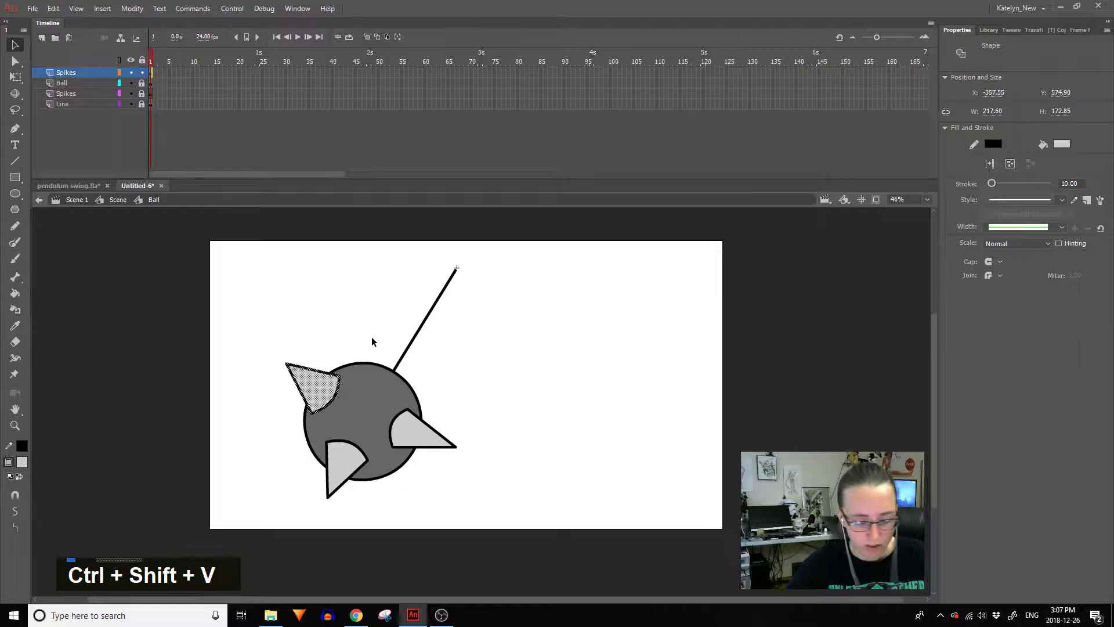
{"action": "key", "text": "1"}
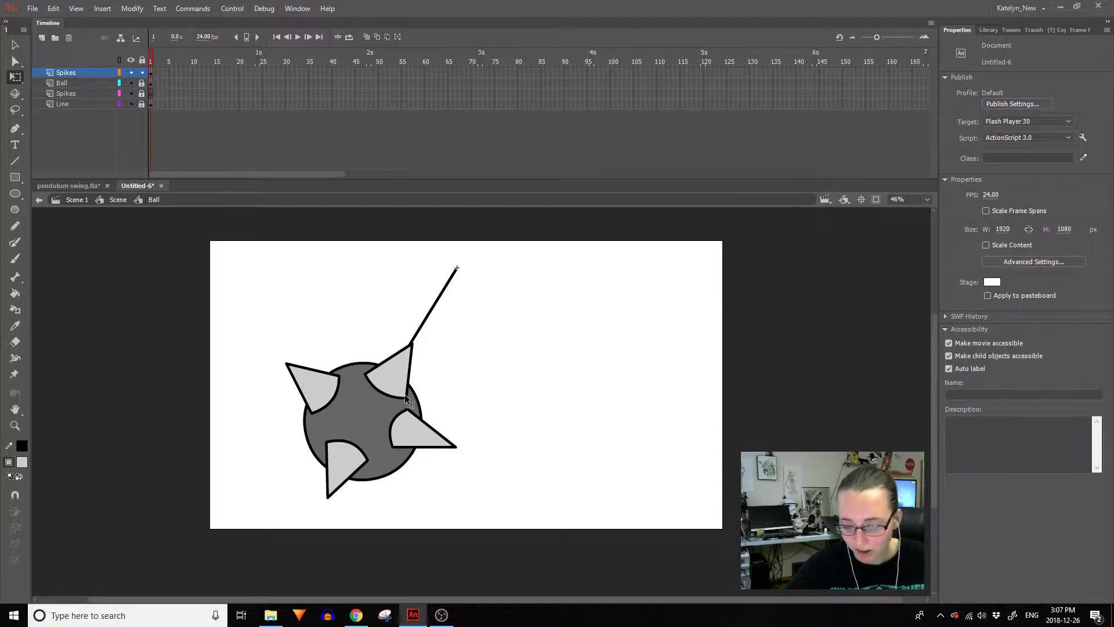
{"action": "double_click", "coordinate": [417, 433]}
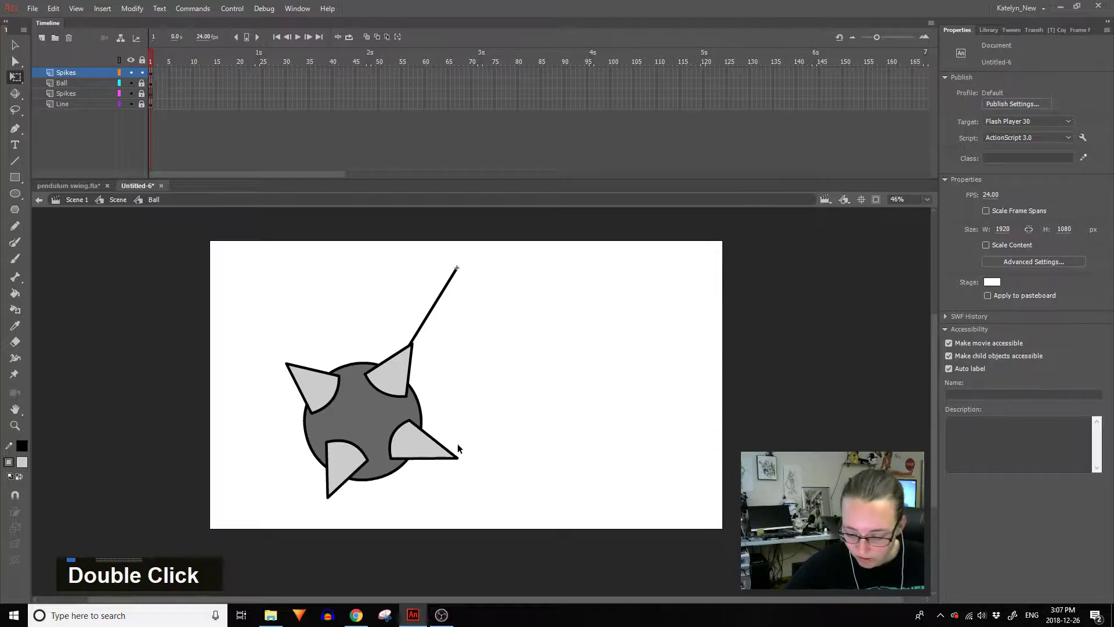
{"action": "double_click", "coordinate": [346, 467]}
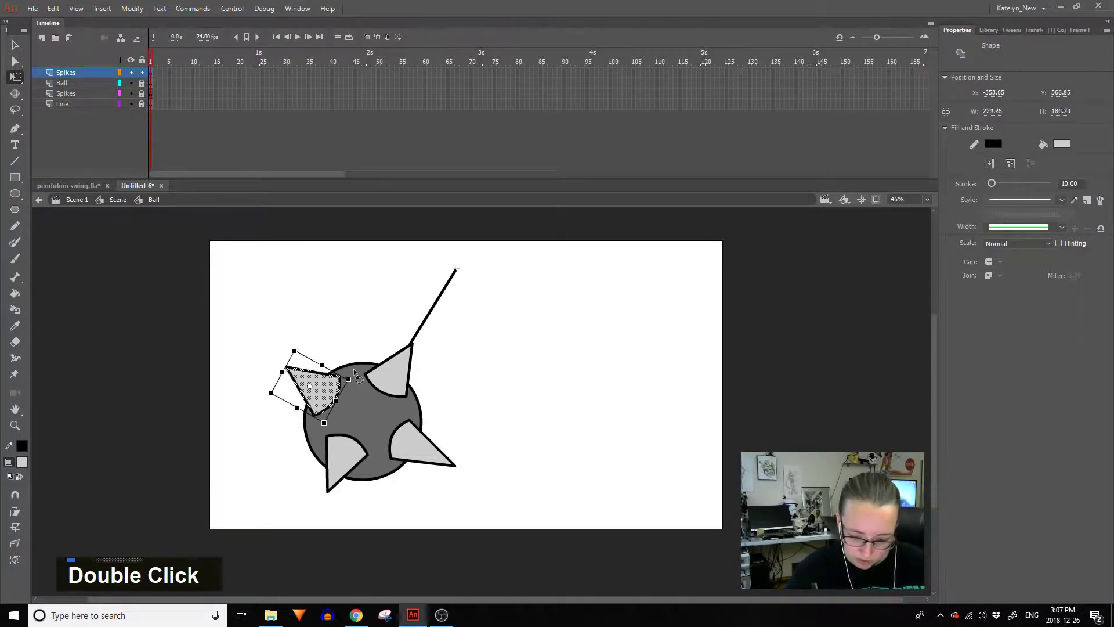
Step: Rotate all four spikes together around the ball, then lock the top Spikes layer and unlock the lower one
{"action": "key", "text": "ctrl+a"}
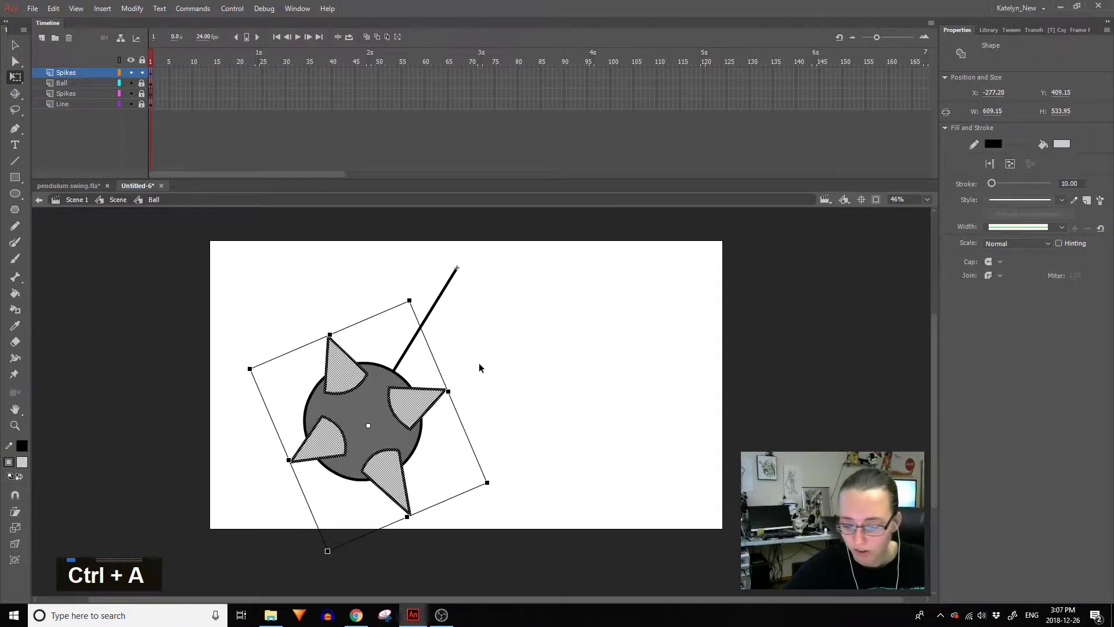
{"action": "double_click", "coordinate": [395, 476]}
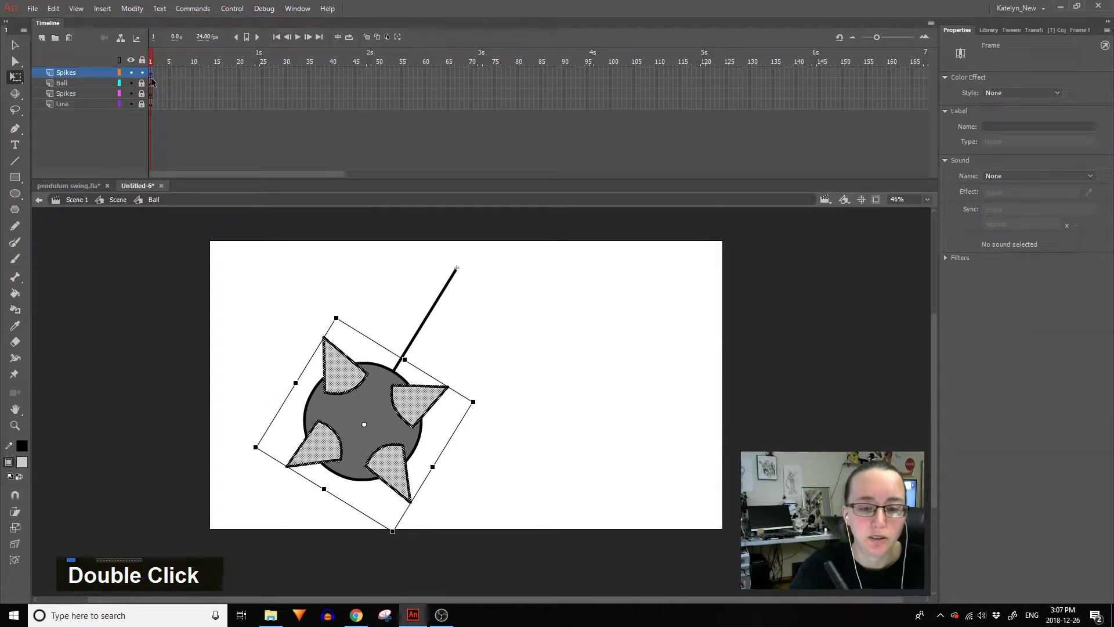
{"action": "left_click", "coordinate": [155, 75]}
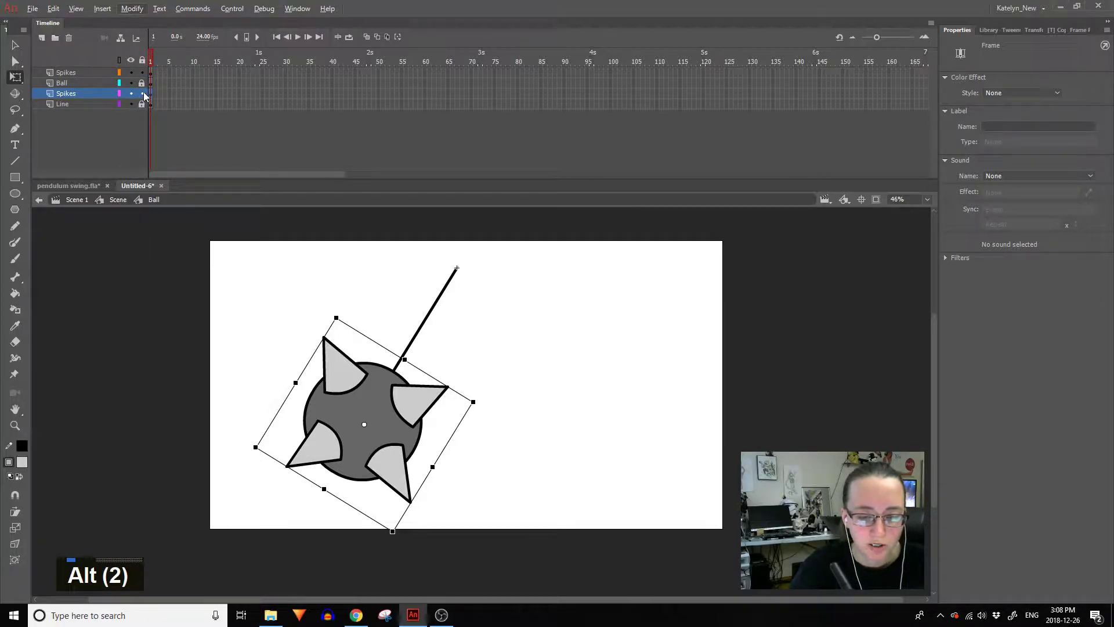
{"action": "left_click", "coordinate": [147, 98]}
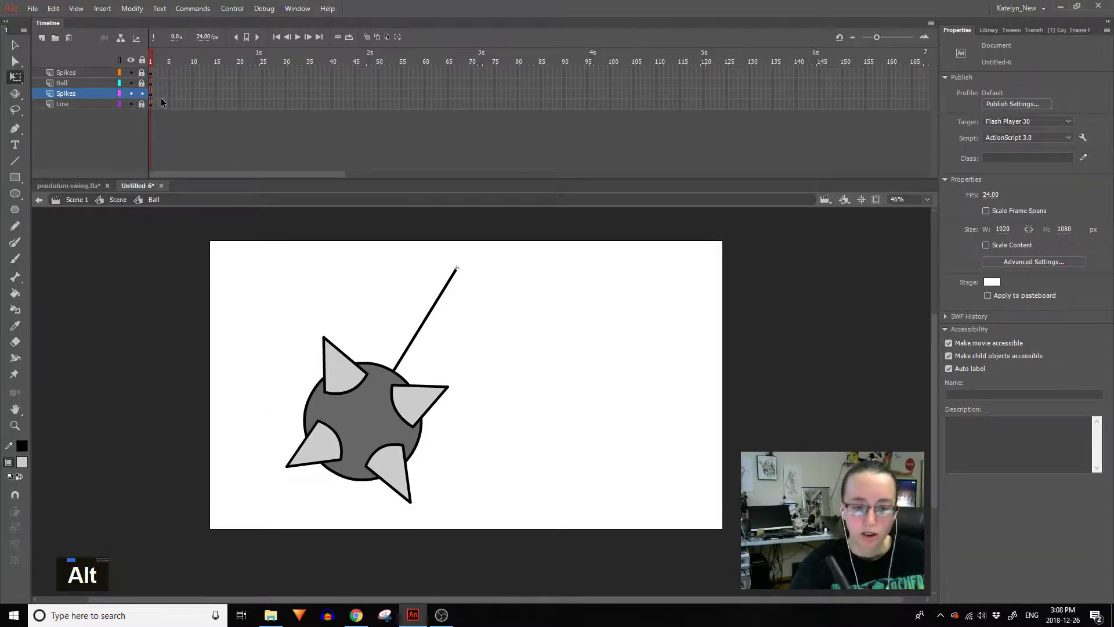
Step: Paste the spikes onto the lower Spikes layer as smaller dark spikes behind the ball, and add Layer_5
{"action": "key", "text": "ctrl+a"}
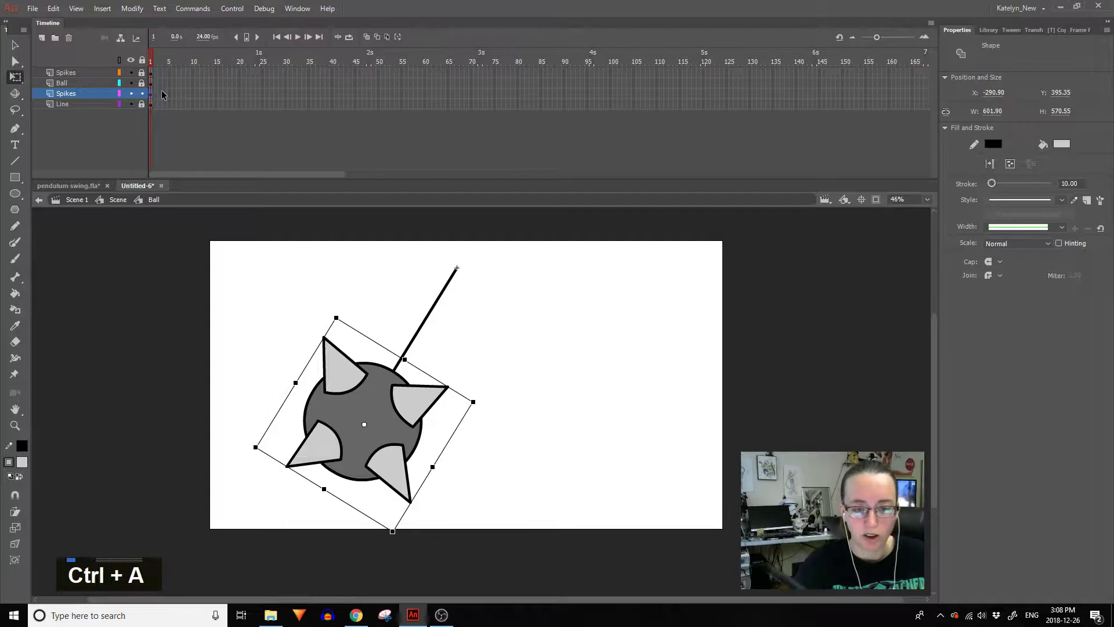
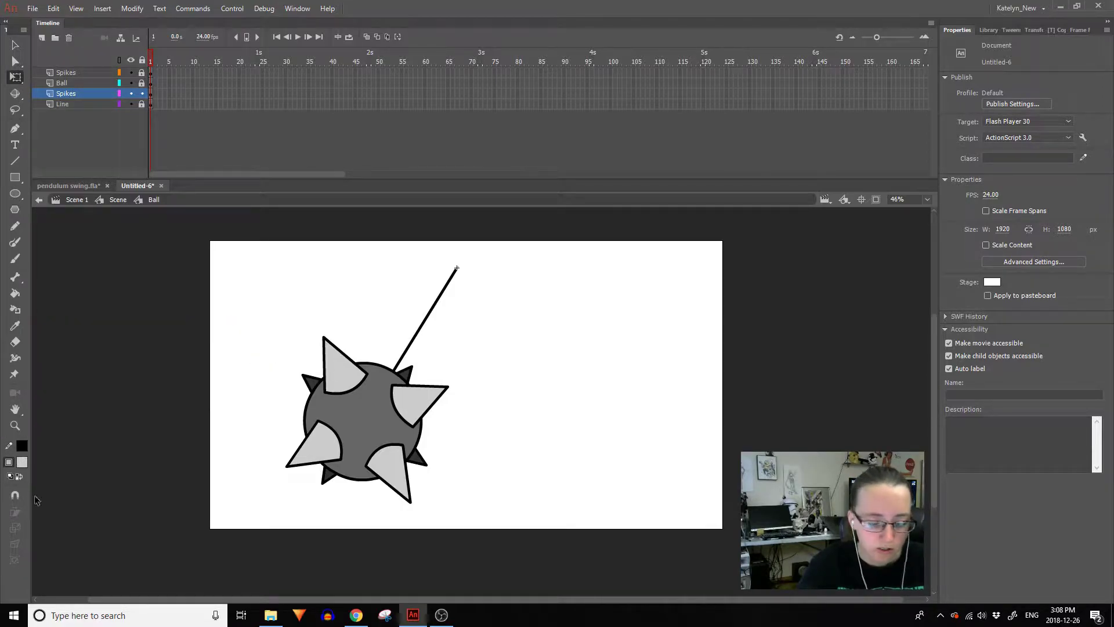
Step: Place four black oval chain links along the line from the ball to its top end on Layer_5
{"action": "key", "text": "ctrl+a"}
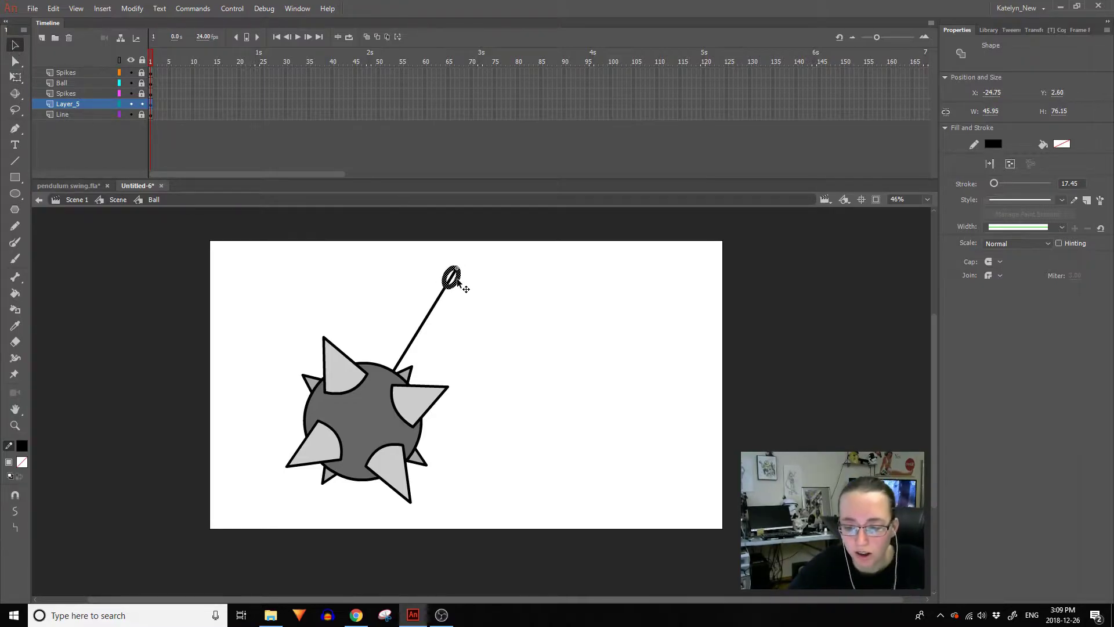
{"action": "left_click", "coordinate": [460, 283]}
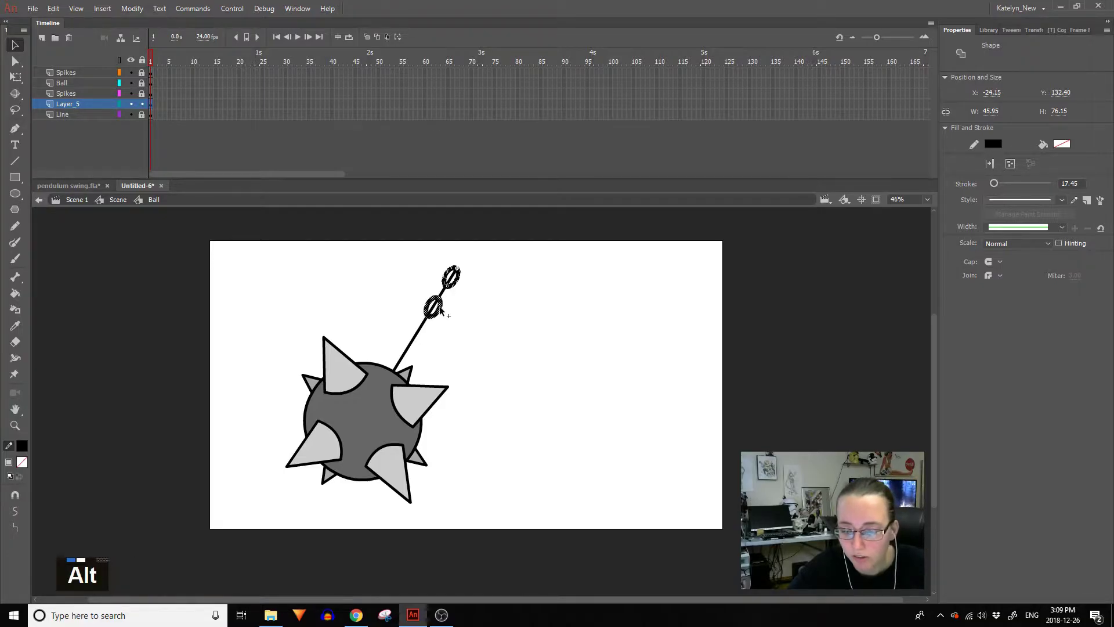
{"action": "left_click", "coordinate": [443, 314]}
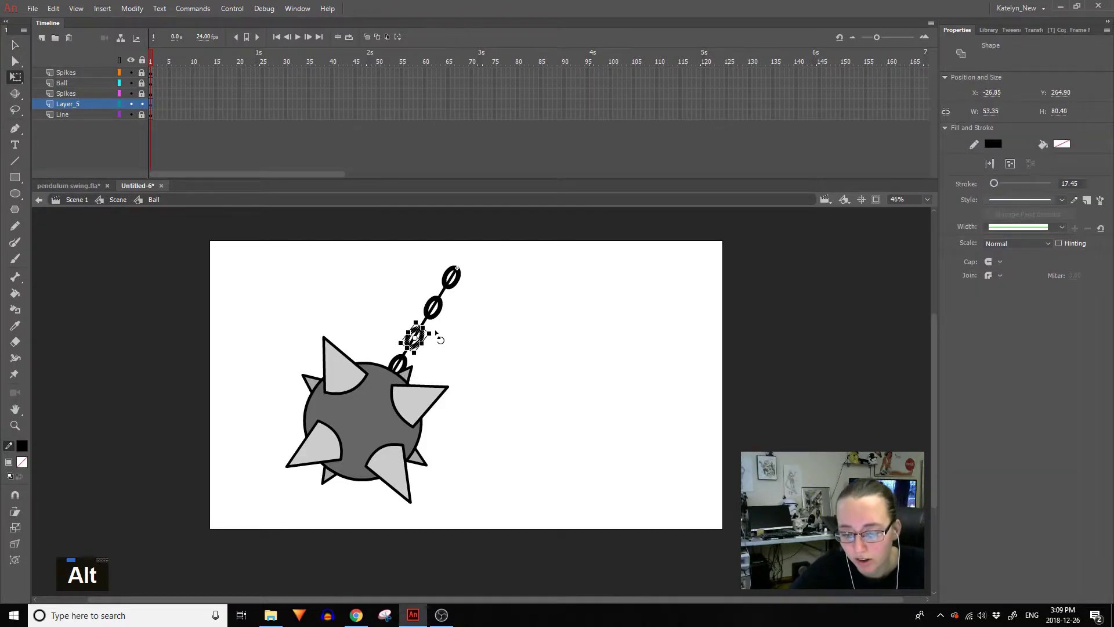
{"action": "double_click", "coordinate": [440, 314]}
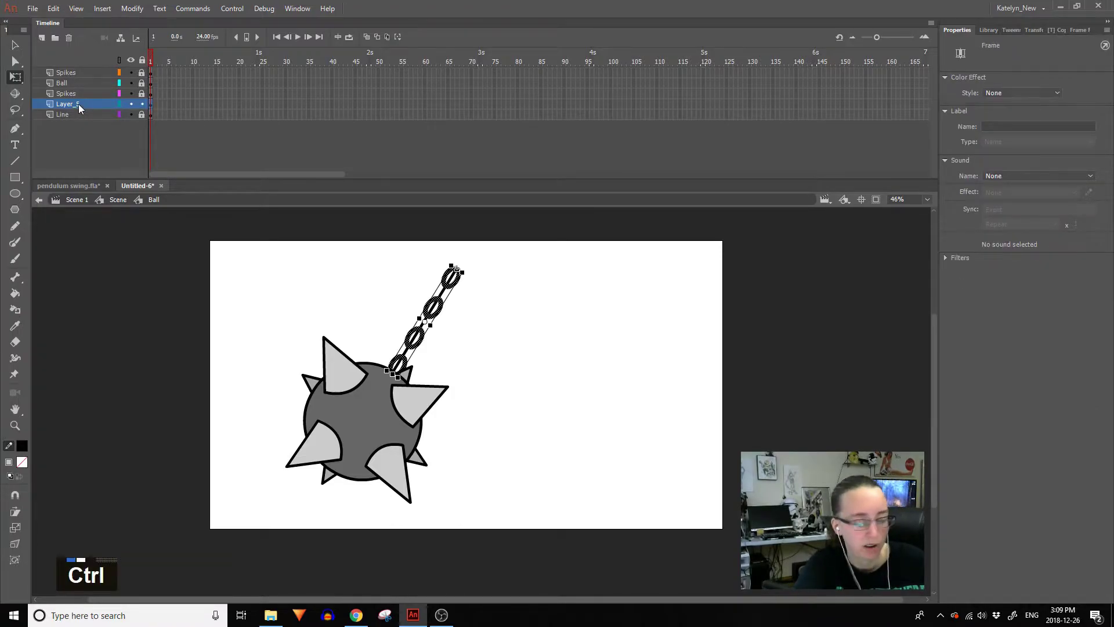
Step: Move the chain links onto the Line layer, delete the straight line artwork and remove Layer_5
{"action": "key", "text": "ctrl+x"}
{"action": "key", "text": "ctrl+shift+v"}
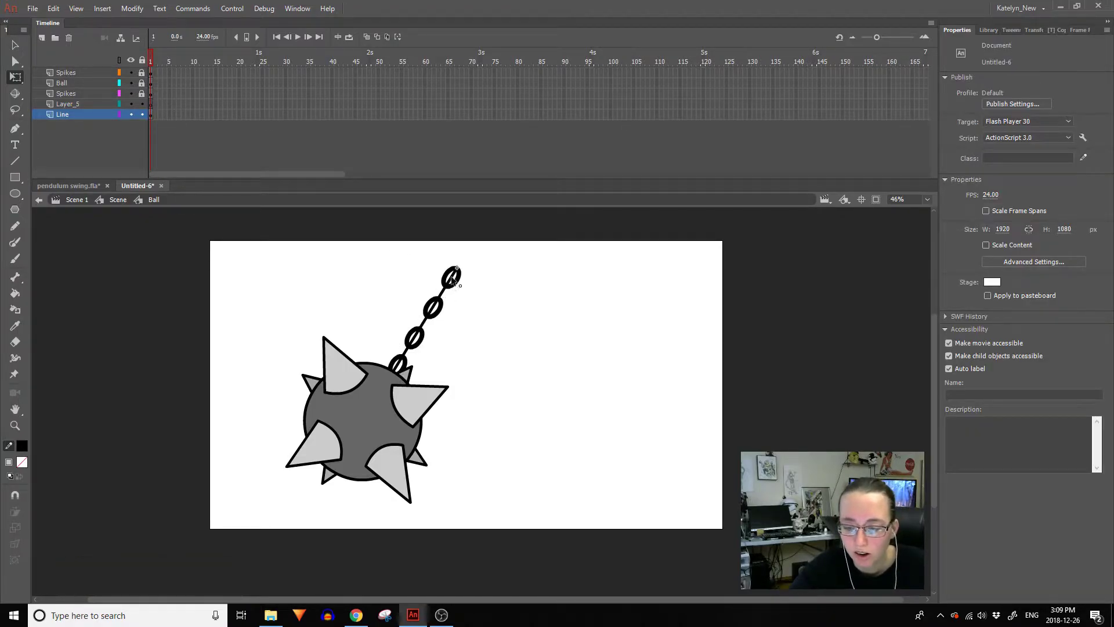
{"action": "key", "text": "Delete"}
{"action": "key", "text": "Delete"}
{"action": "key", "text": "Delete"}
{"action": "key", "text": "Delete"}
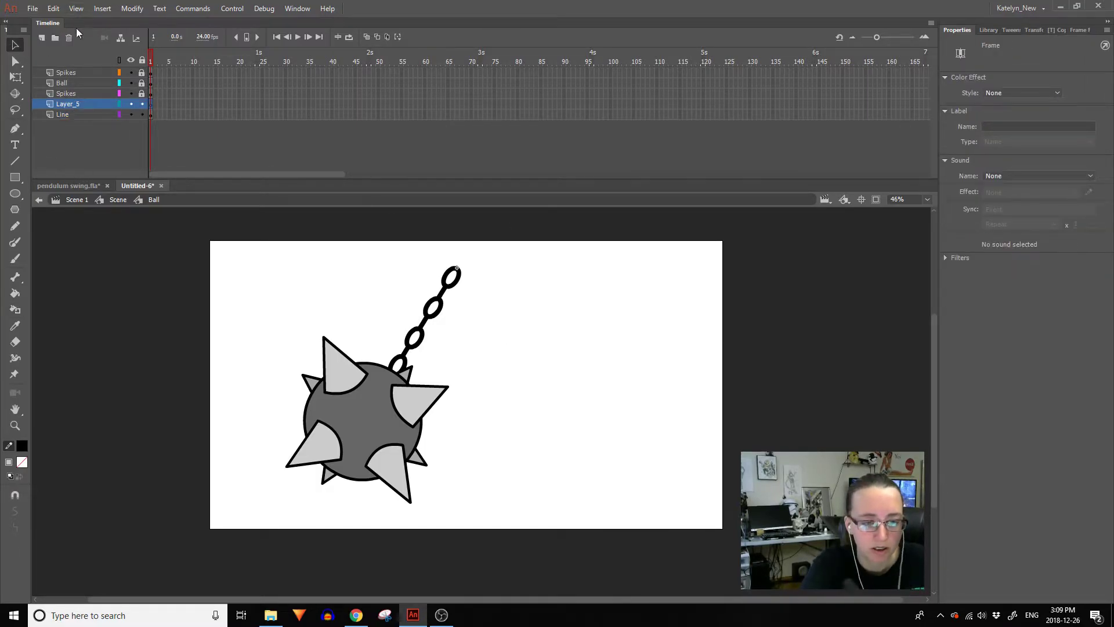
Step: Rotate the ball and its large spikes slightly with Free Transform
{"action": "double_click", "coordinate": [769, 320]}
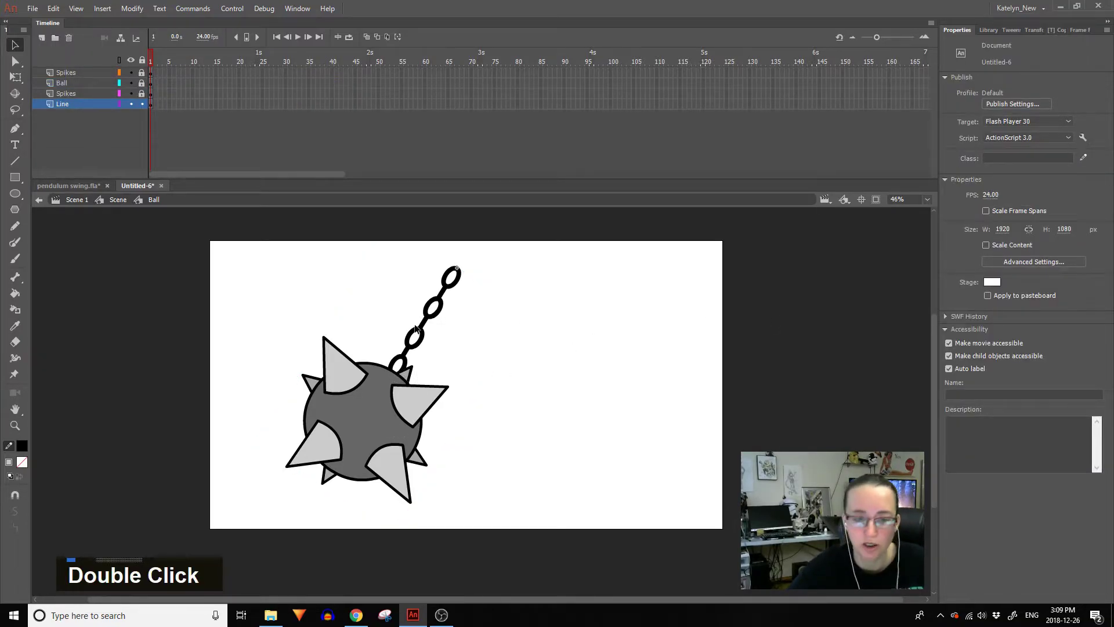
{"action": "key", "text": "ctrl+a"}
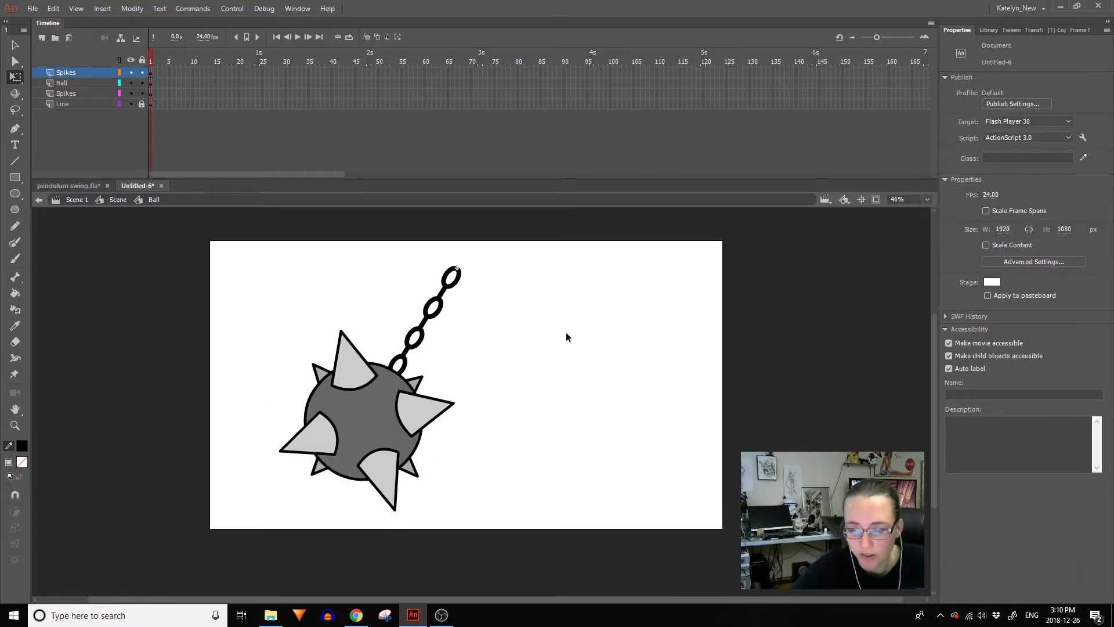
Step: Return to Scene 1, play the swinging mace once, and paste a second mace instance beside the first
{"action": "double_click", "coordinate": [571, 334]}
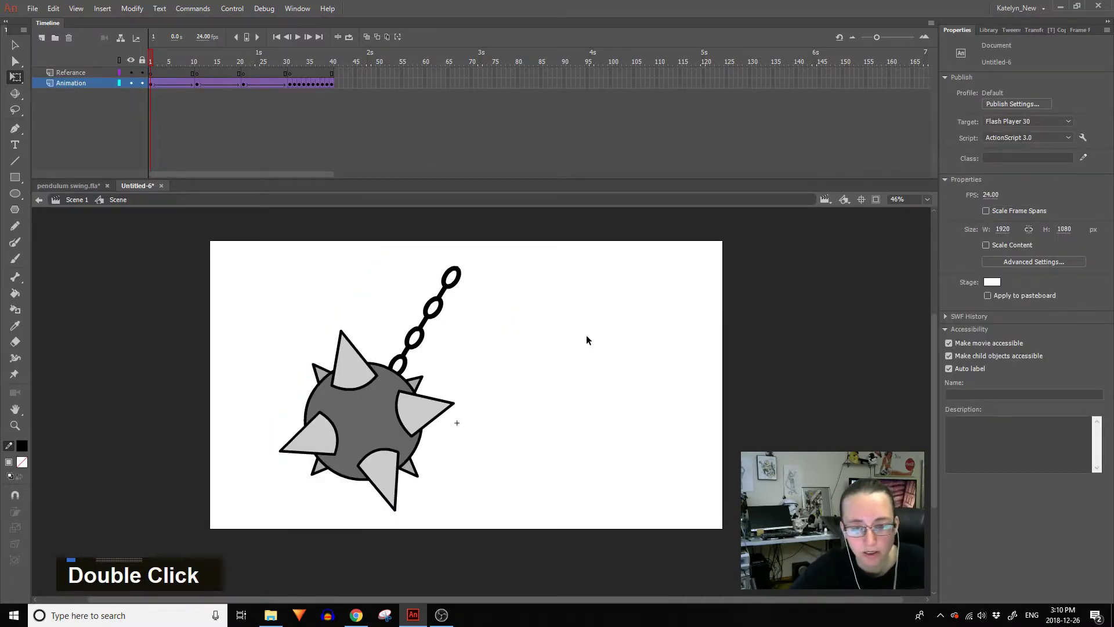
{"action": "key", "text": "Return"}
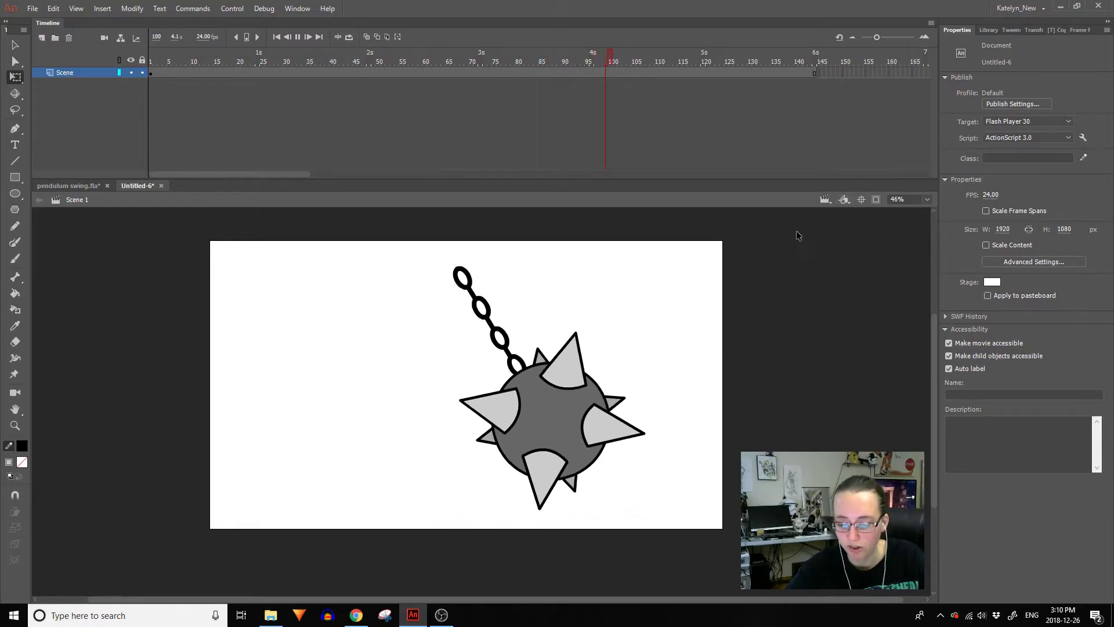
{"action": "key", "text": "Return"}
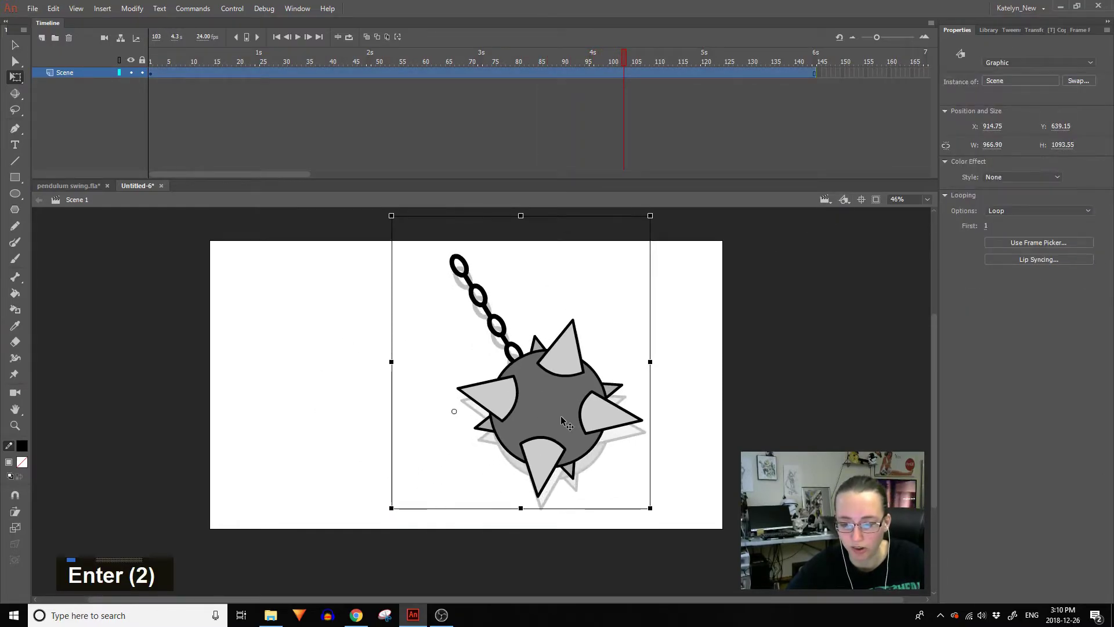
{"action": "double_click", "coordinate": [736, 295]}
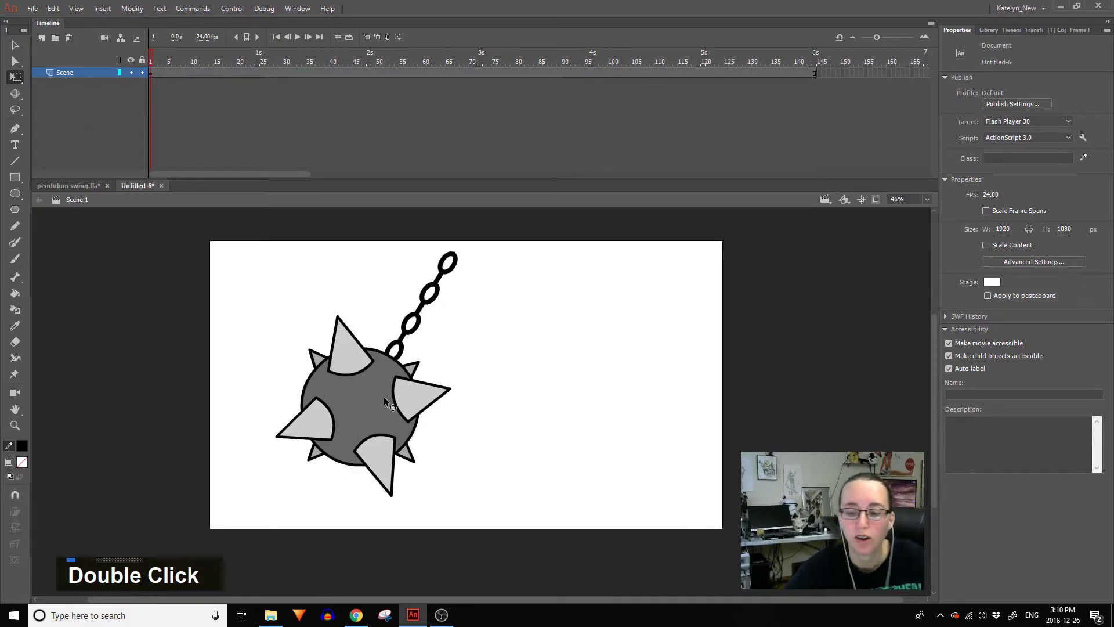
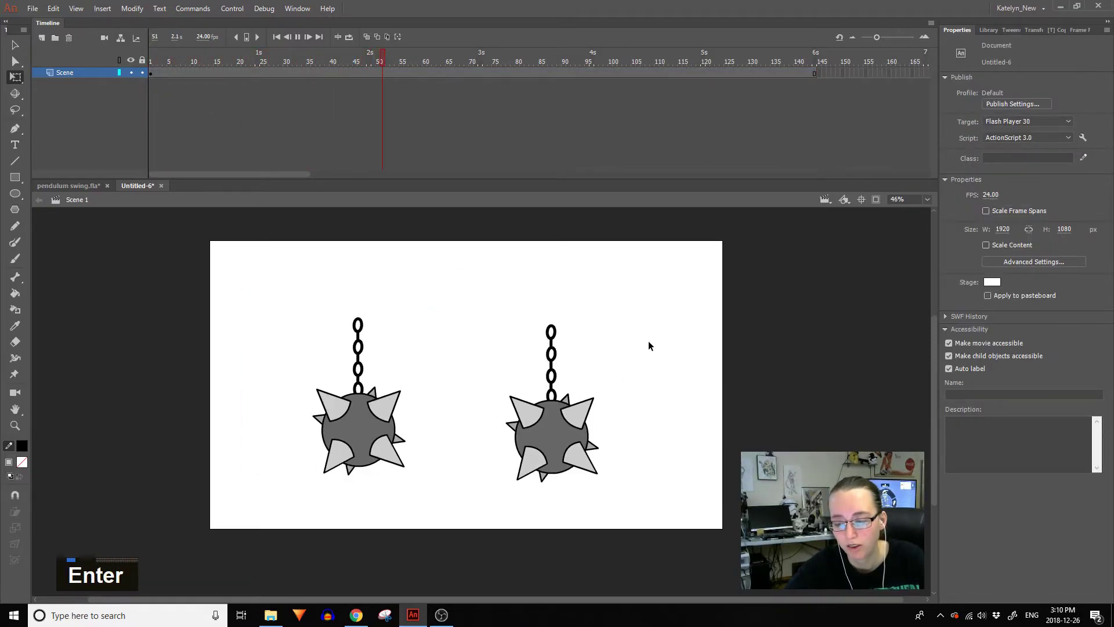
Step: Set the right mace's Looping First frame to 21 and preview the two maces swinging out of step
{"action": "key", "text": "Return"}
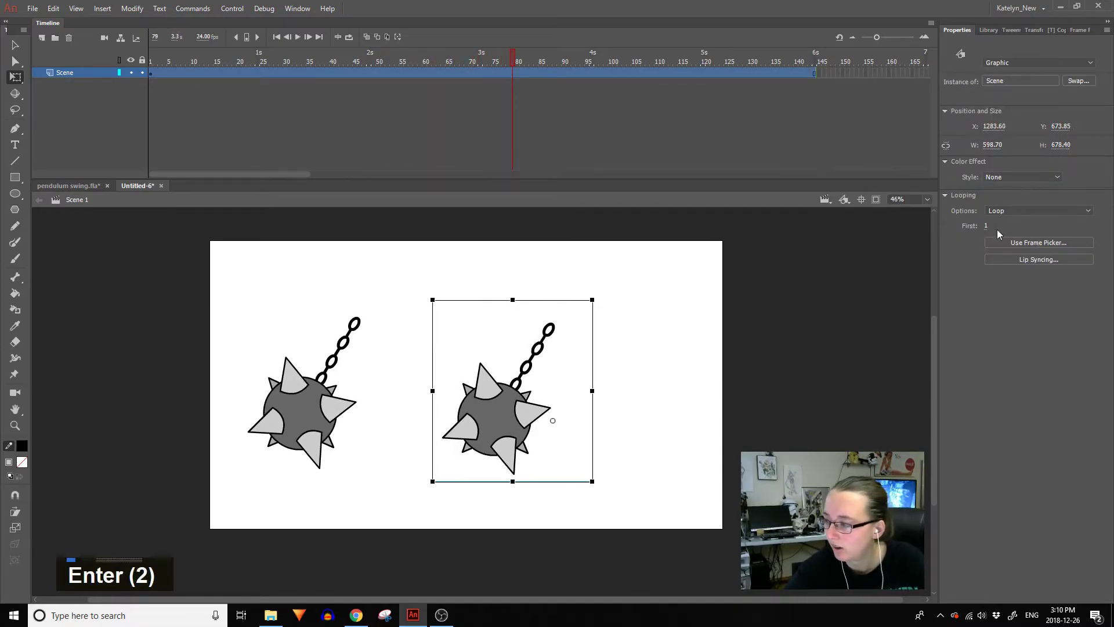
{"action": "key", "text": "2"}
{"action": "key", "text": "1"}
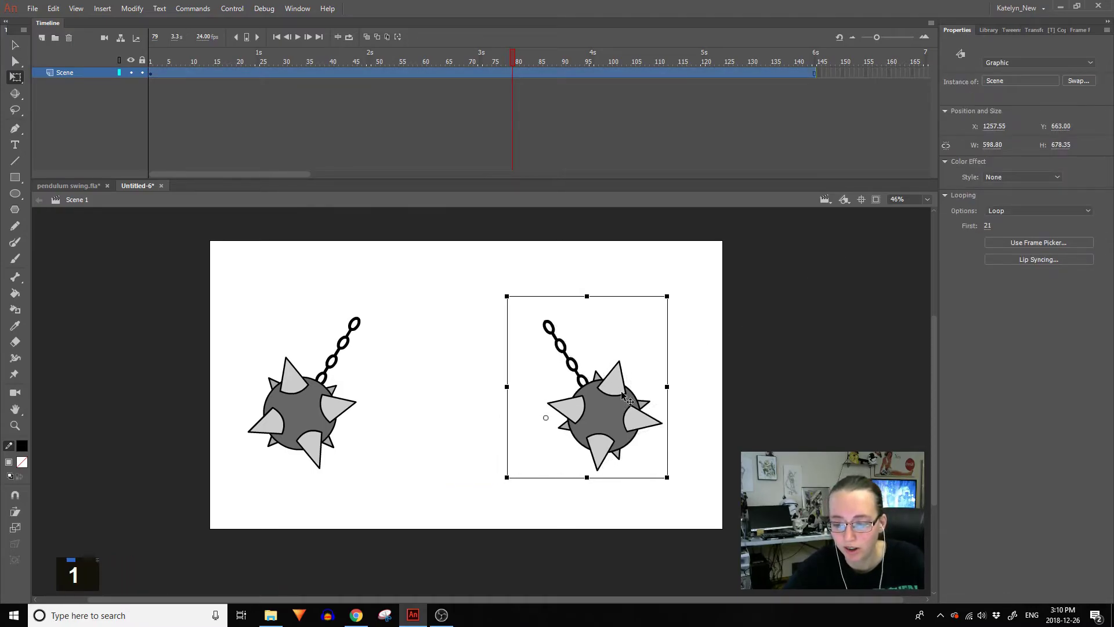
{"action": "key", "text": "Return"}
{"action": "key", "text": "Return"}
{"action": "key", "text": "Return"}
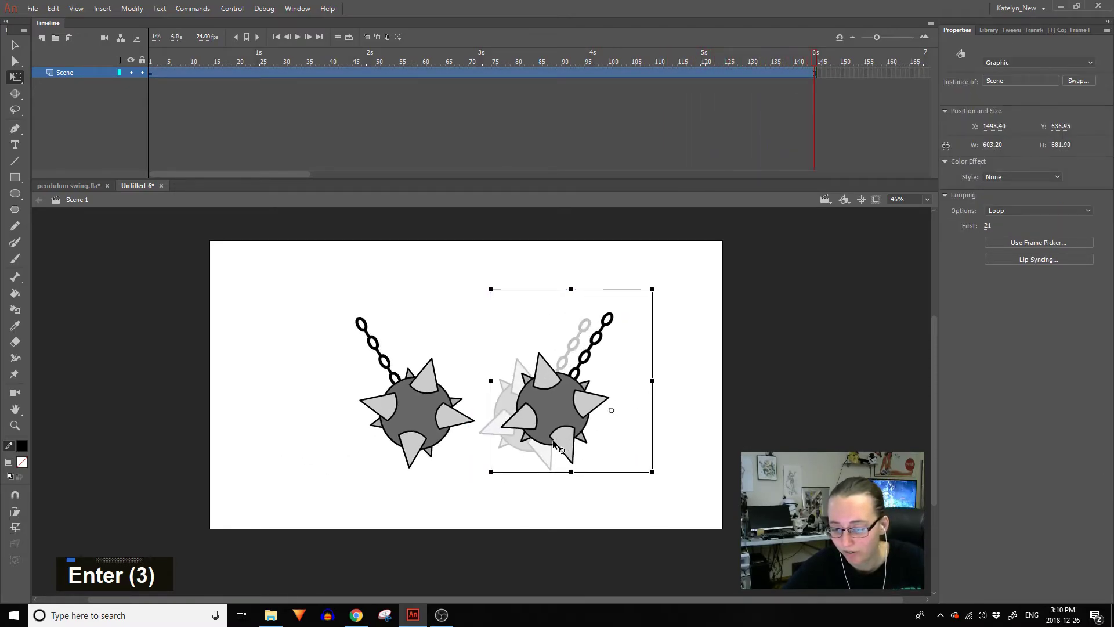
{"action": "key", "text": "Return"}
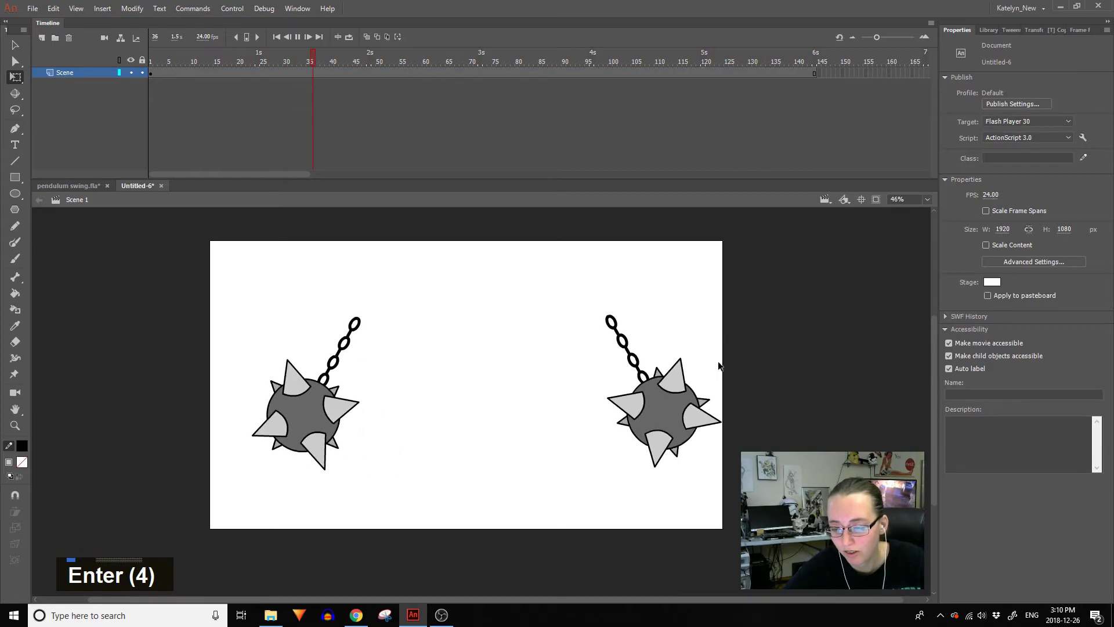
{"action": "key", "text": "Return"}
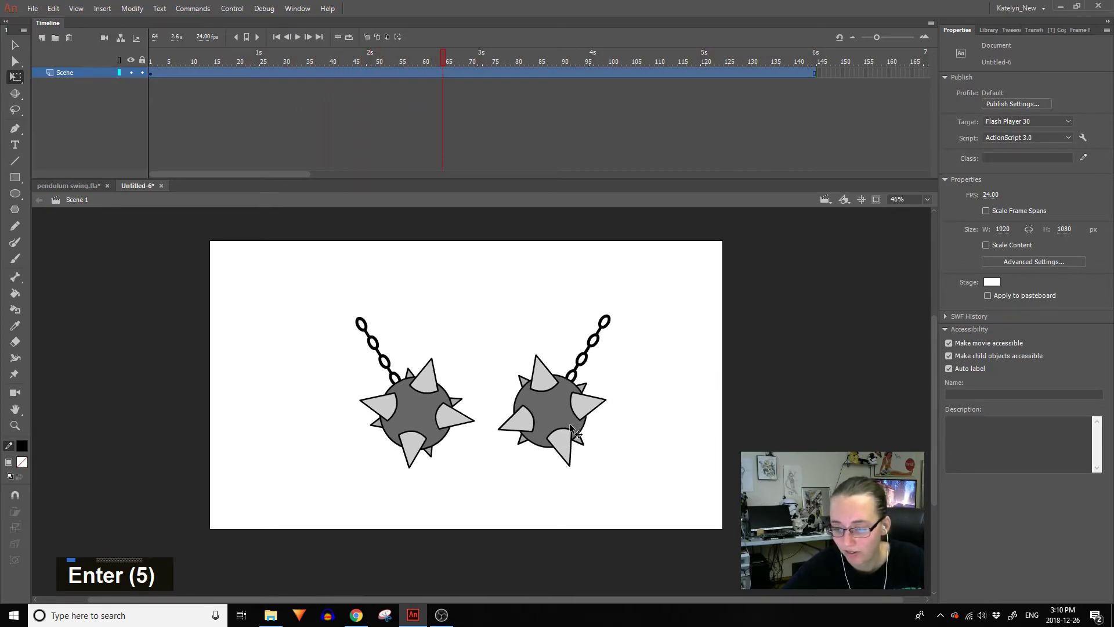